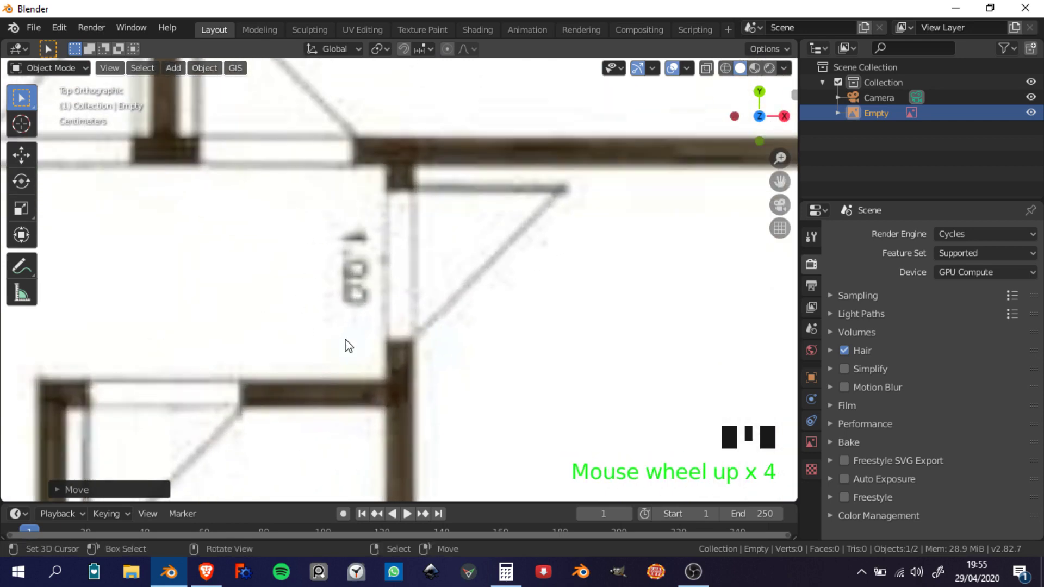
- Switch Blender to fullscreen and bring the reference floor plan into the top view
{"action": "left_click", "coordinate": [818, 328]}
{"action": "left_click_drag", "start_coordinate": [981, 409], "coordinate": [585, 430]}
{"action": "scroll", "scroll_direction": "down", "scroll_amount": 3}
{"action": "left_click_drag", "start_coordinate": [567, 427], "coordinate": [554, 418]}
{"action": "key", "text": "alt+F11"}
{"action": "scroll", "scroll_direction": "down", "scroll_amount": 3}
{"action": "middle_click", "coordinate": [410, 340]}
{"action": "scroll", "scroll_direction": "up", "scroll_amount": 3}
{"action": "middle_click", "coordinate": [515, 369]}
{"action": "scroll", "scroll_direction": "up", "scroll_amount": 3}
- Frame the doorway on the plan and set the 3D cursor at its upper wall corner with the Measure tool
{"action": "left_click_drag", "start_coordinate": [486, 378], "coordinate": [410, 212]}
{"action": "left_click_drag", "start_coordinate": [410, 212], "coordinate": [443, 221]}
{"action": "left_click_drag", "start_coordinate": [443, 221], "coordinate": [389, 37]}
{"action": "left_click_drag", "start_coordinate": [388, 37], "coordinate": [428, 235]}
{"action": "scroll", "scroll_direction": "down", "scroll_amount": 3}
{"action": "left_click_drag", "start_coordinate": [310, 196], "coordinate": [367, 226]}
{"action": "scroll", "scroll_direction": "up", "scroll_amount": 3}
{"action": "middle_click", "coordinate": [432, 290]}
{"action": "scroll", "scroll_direction": "up", "scroll_amount": 3}
{"action": "left_click_drag", "start_coordinate": [436, 276], "coordinate": [29, 282]}
{"action": "left_click", "coordinate": [29, 283]}
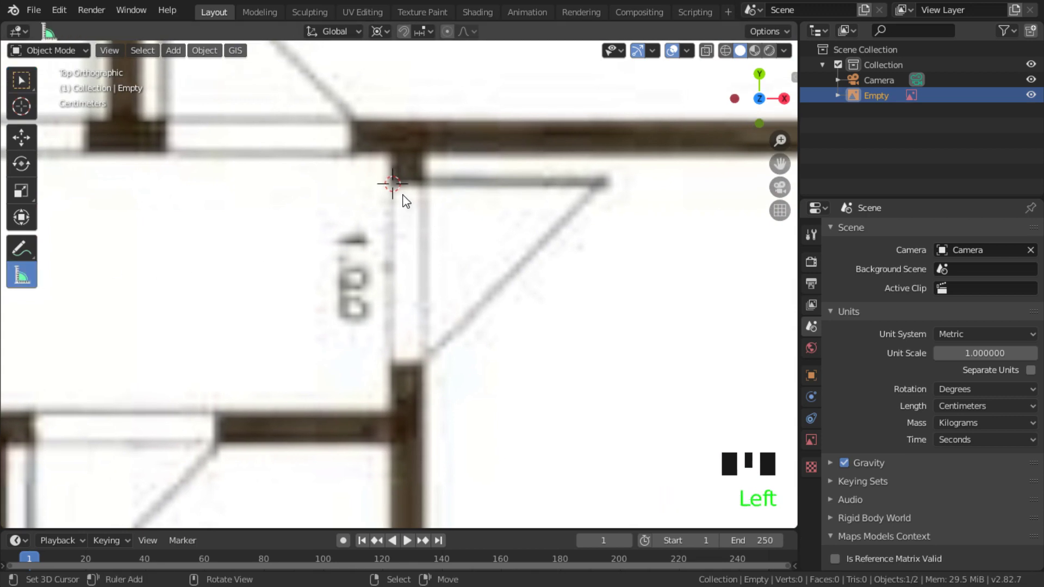
- Measure the doorway gap between the two wall ends, reading about 26.5 cm
{"action": "left_click", "coordinate": [400, 183]}
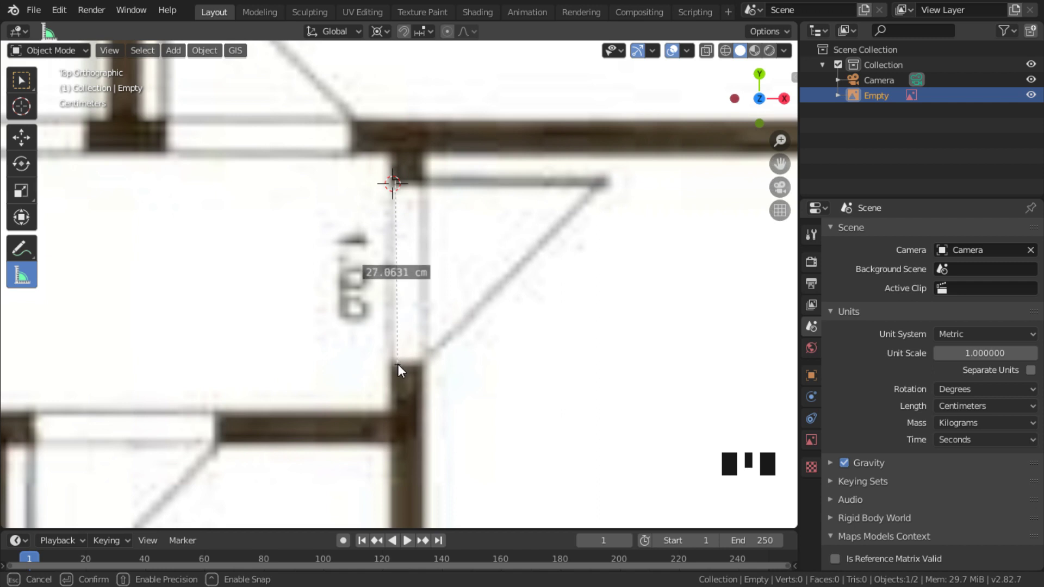
{"action": "left_click_drag", "start_coordinate": [472, 333], "coordinate": [483, 289]}
{"action": "key", "text": "alt+F11"}
- Bring up Windows Calculator and compute 100 ÷ 27 ≈ 3.7 as the scale factor
{"action": "left_click", "coordinate": [503, 348]}
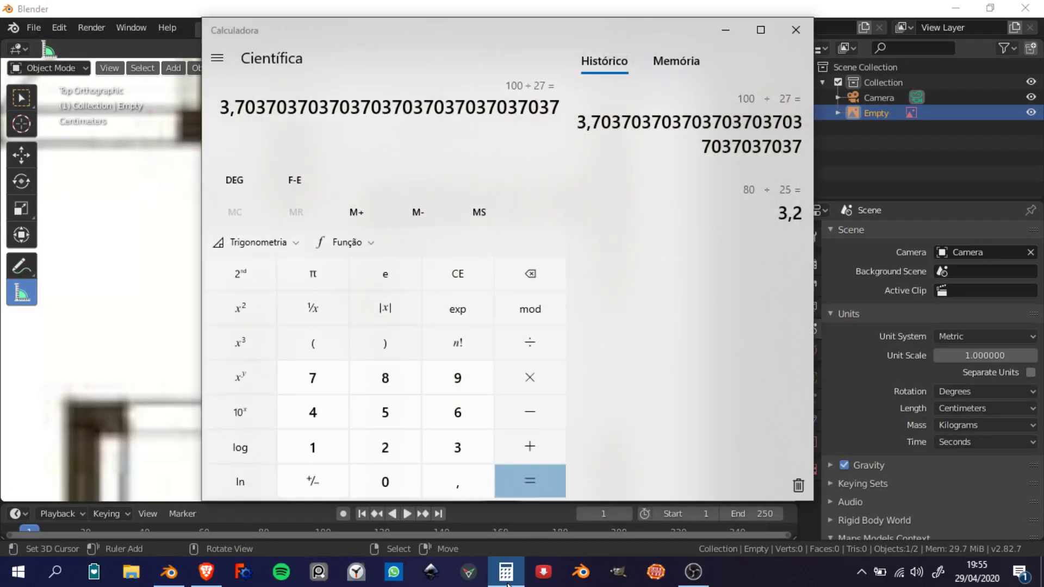
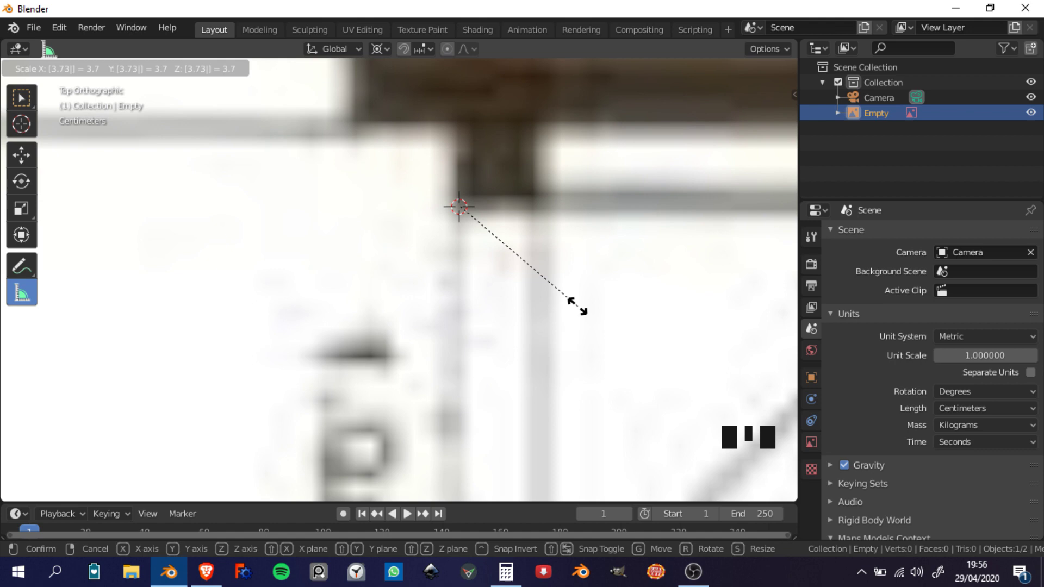
- Re-measure the doorway on the 3.7× scaled plan, now about 99.3 cm
{"action": "scroll", "scroll_direction": "down", "scroll_amount": 3}
{"action": "middle_click", "coordinate": [548, 300]}
{"action": "scroll", "scroll_direction": "up", "scroll_amount": 3}
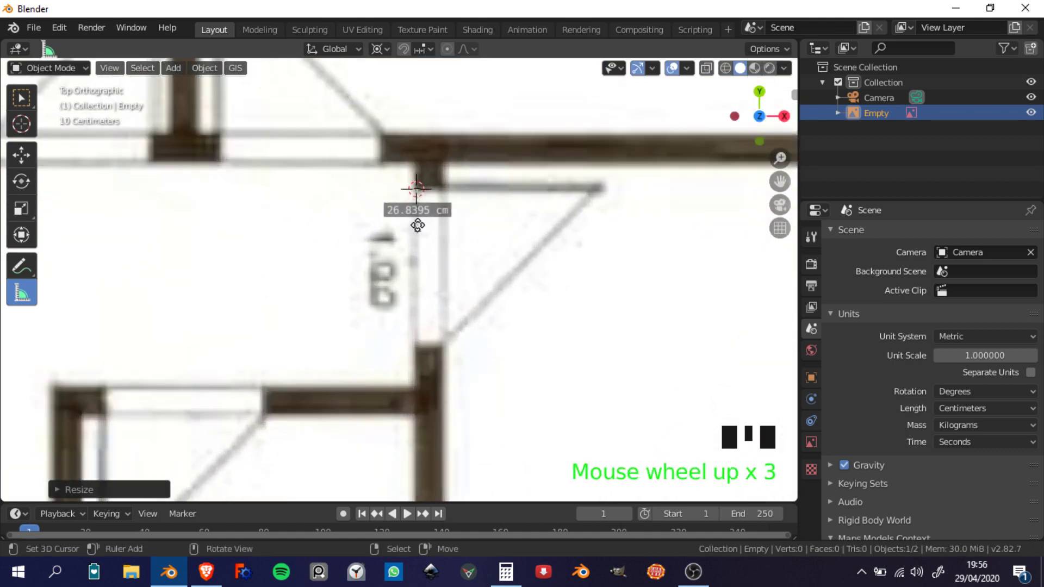
{"action": "left_click", "coordinate": [422, 234]}
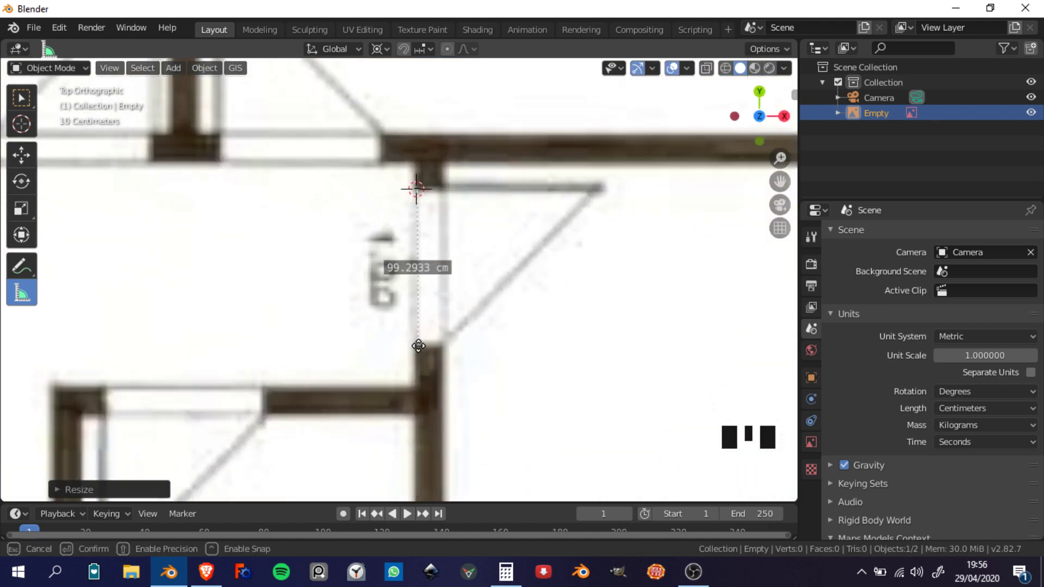
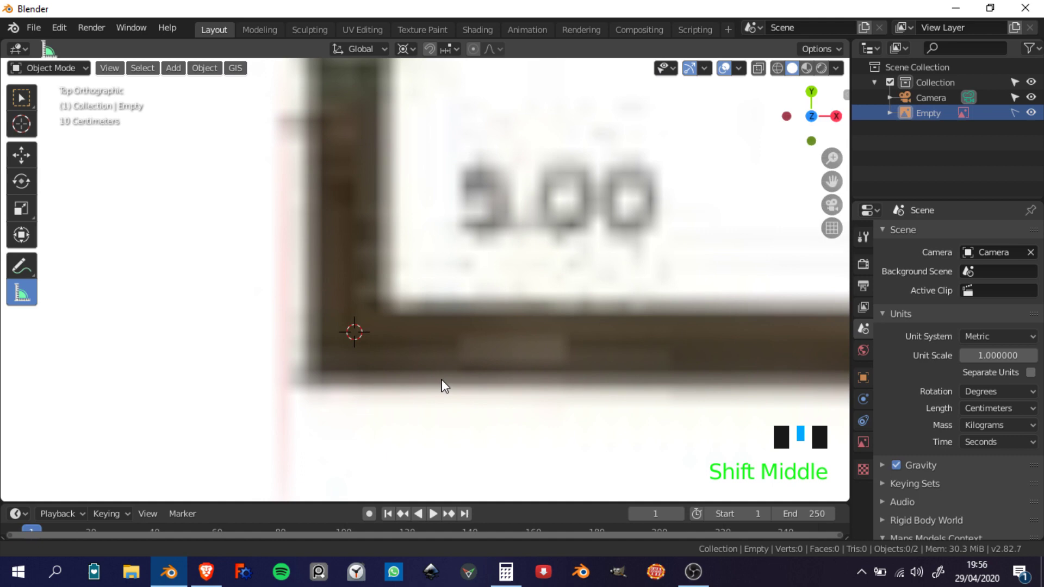
- Add a mesh plane at the wall corner and show its location (about −769, −415, −35 cm) in the Item panel
{"action": "key", "text": "shift+a"}
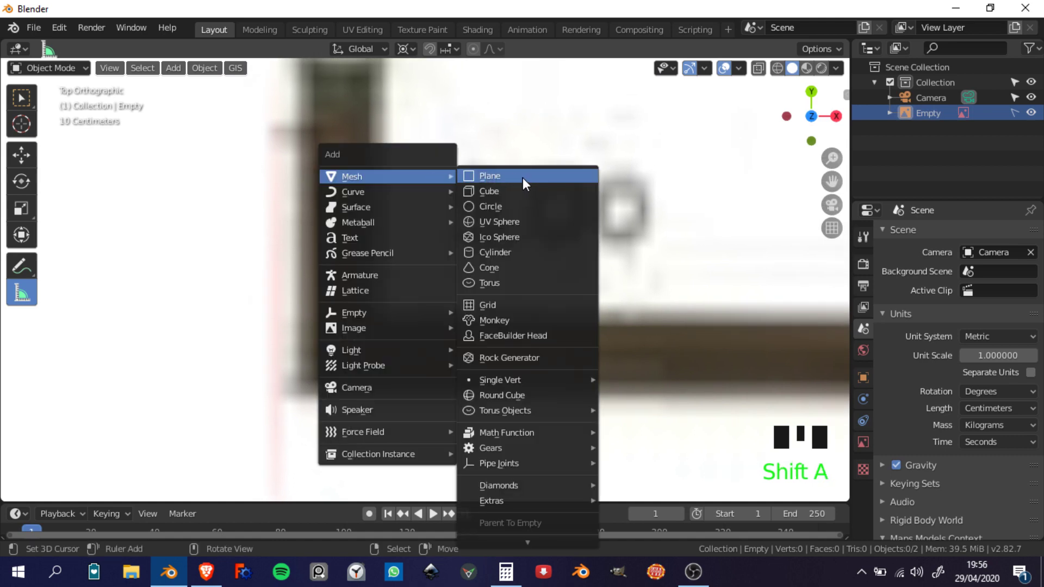
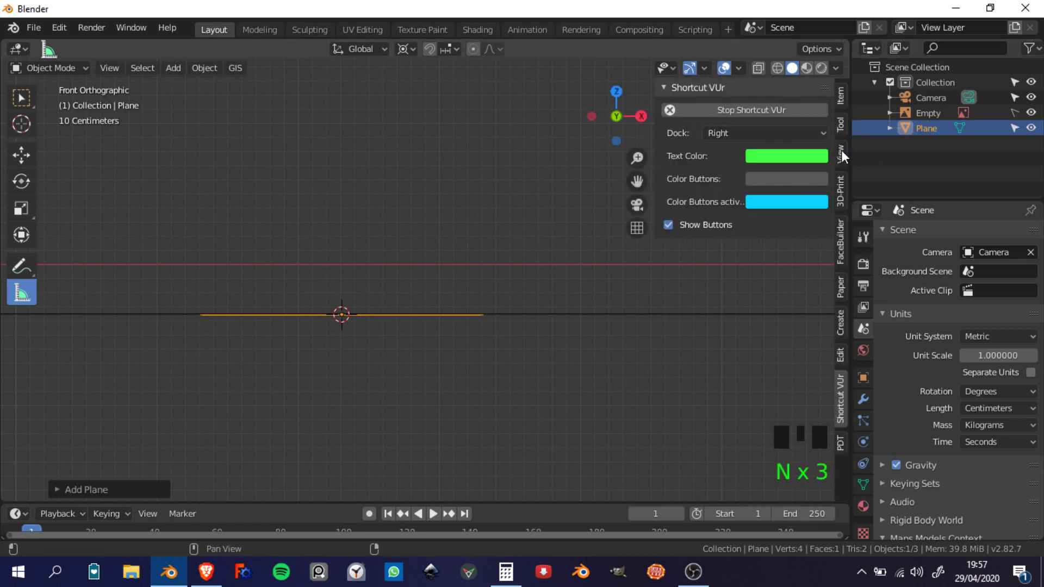
{"action": "left_click", "coordinate": [846, 106]}
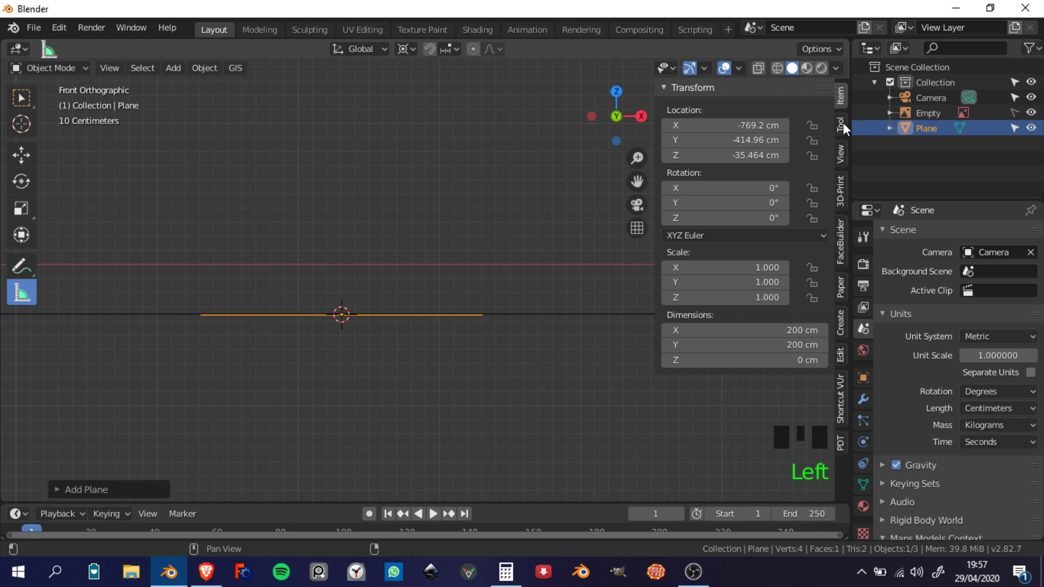
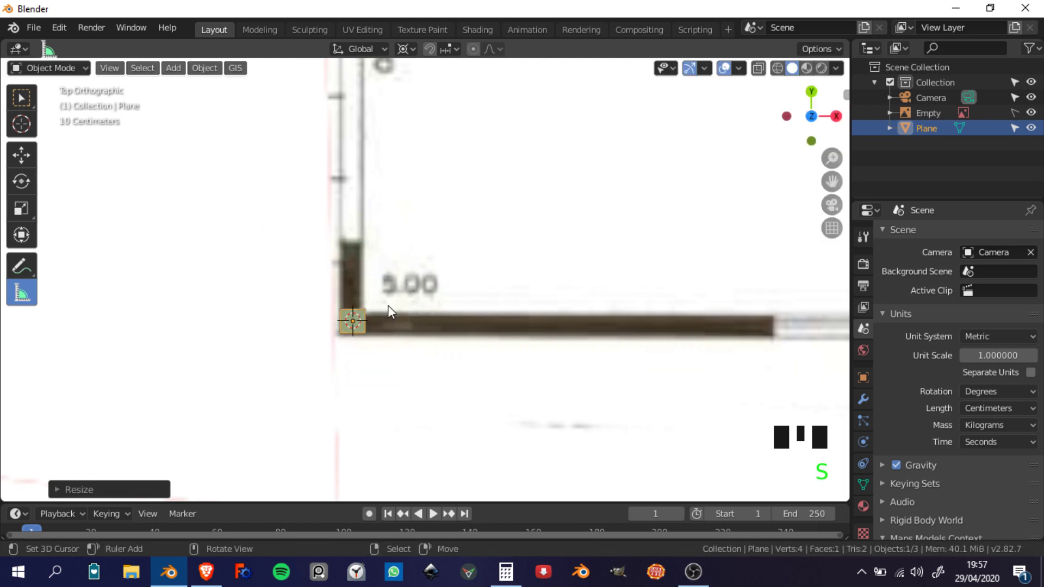
- Scale the plane down to wall thickness and move it so a corner sits on the outer wall corner
{"action": "scroll", "scroll_direction": "up", "scroll_amount": 3}
{"action": "middle_click", "coordinate": [411, 317]}
{"action": "scroll", "scroll_direction": "up", "scroll_amount": 3}
{"action": "middle_click", "coordinate": [514, 230]}
{"action": "key", "text": "s"}
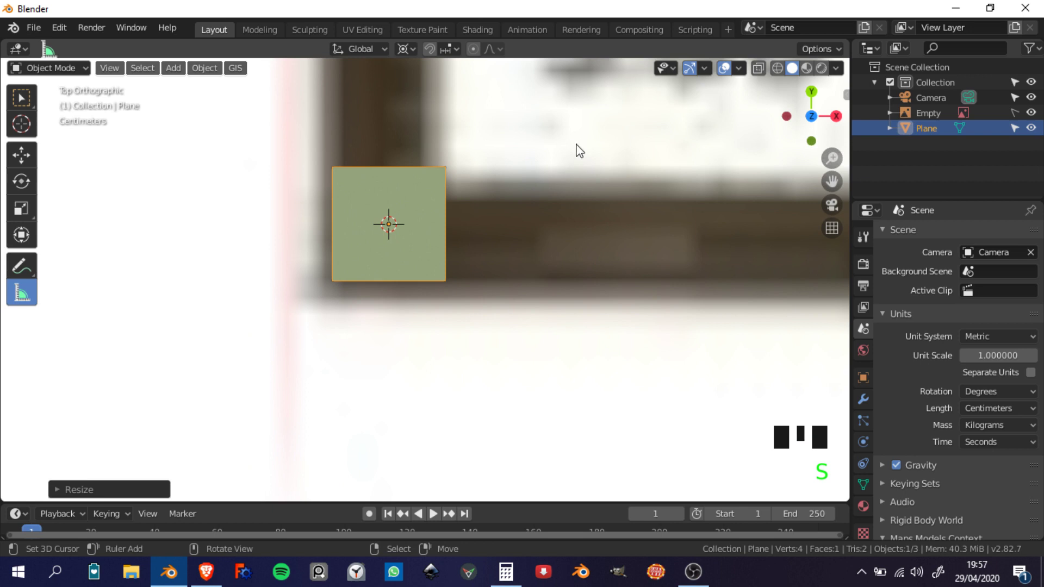
{"action": "left_click", "coordinate": [338, 288]}
{"action": "key", "text": "s"}
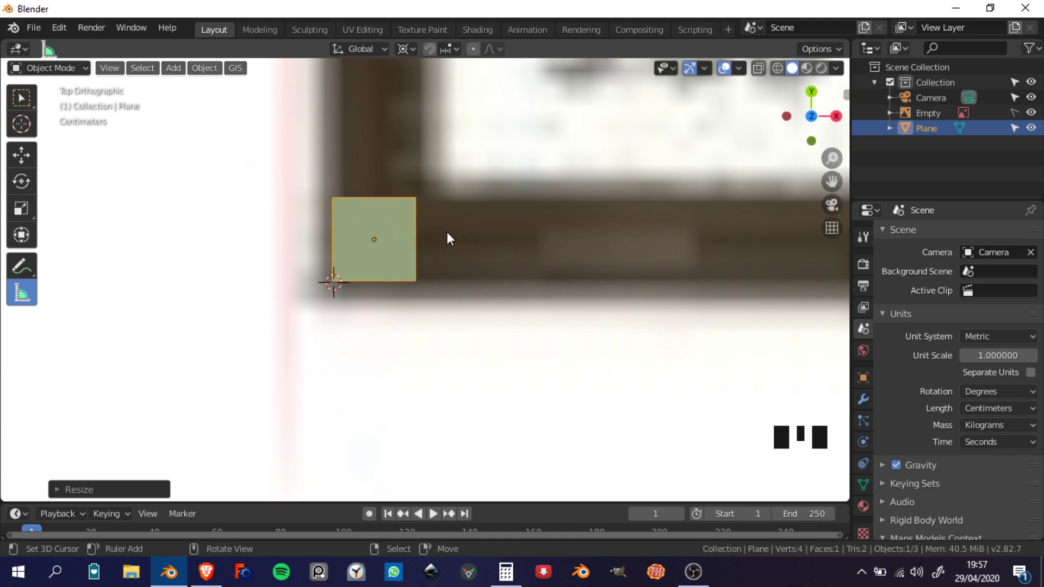
{"action": "key", "text": "g"}
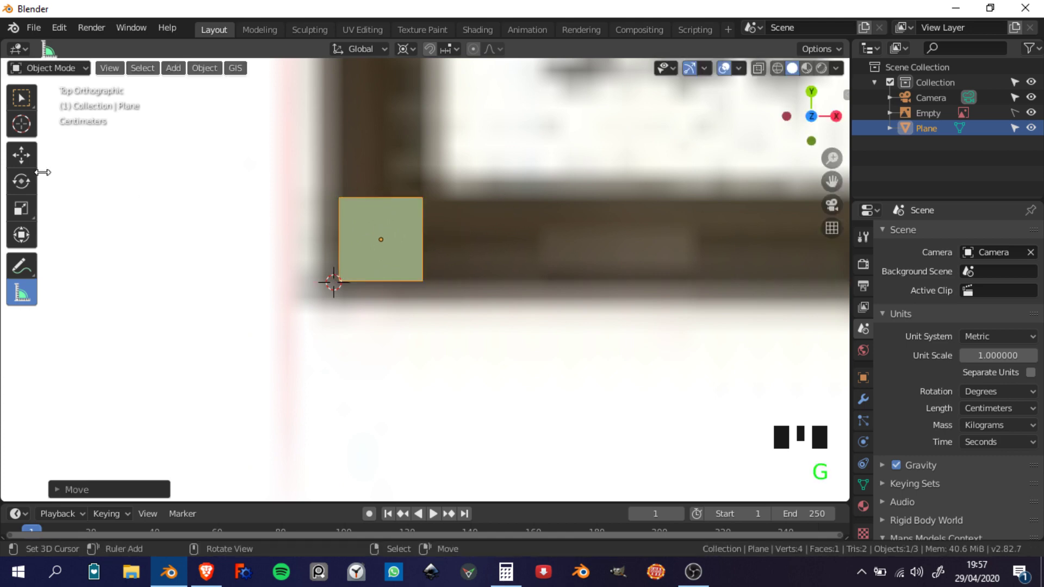
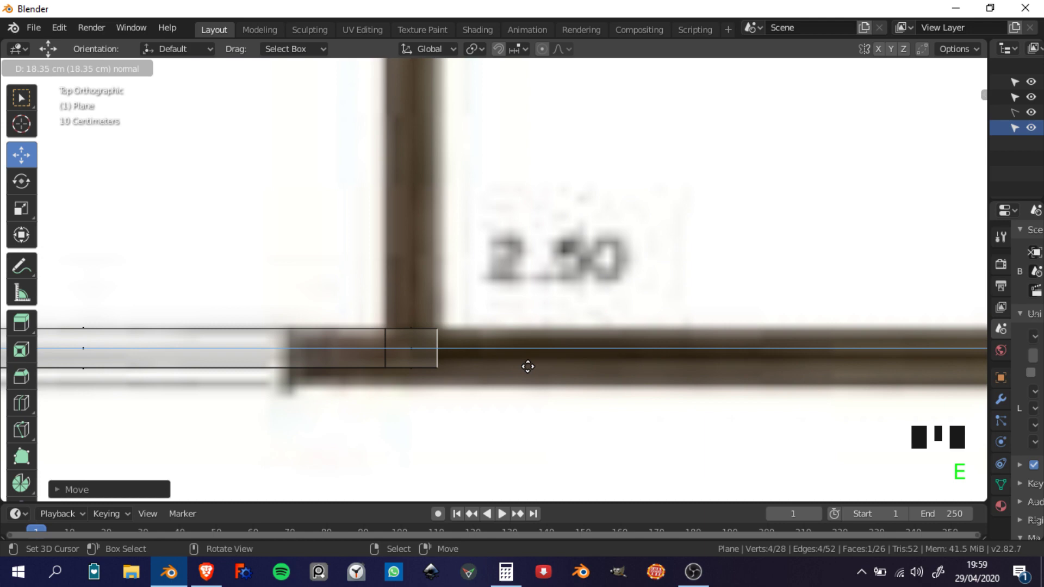
- Extrude the wall strip three more stretches along the top wall up to the 3.60 interior wall junction
{"action": "scroll", "scroll_direction": "down", "scroll_amount": 3}
{"action": "key", "text": "e"}
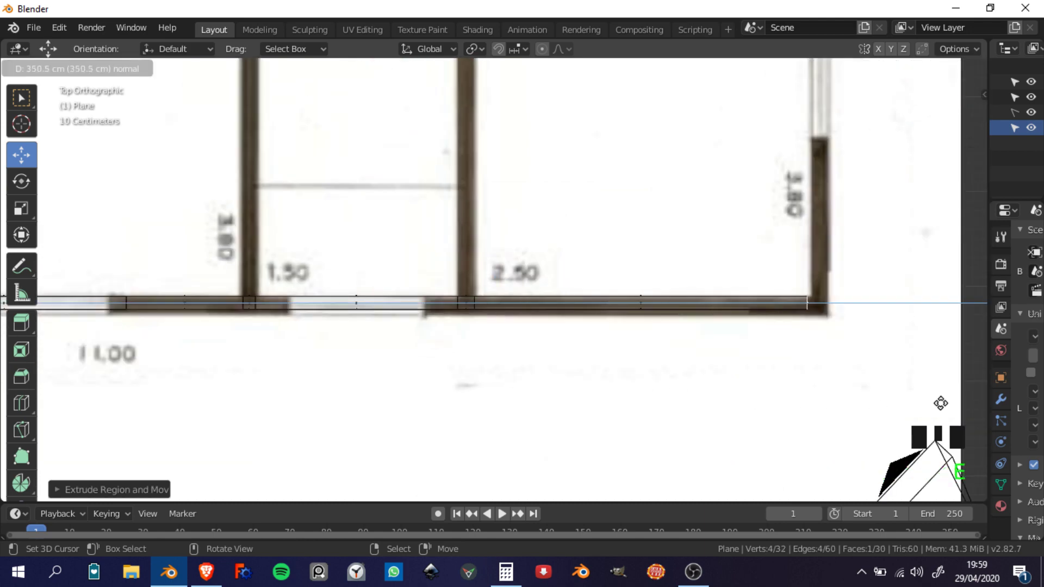
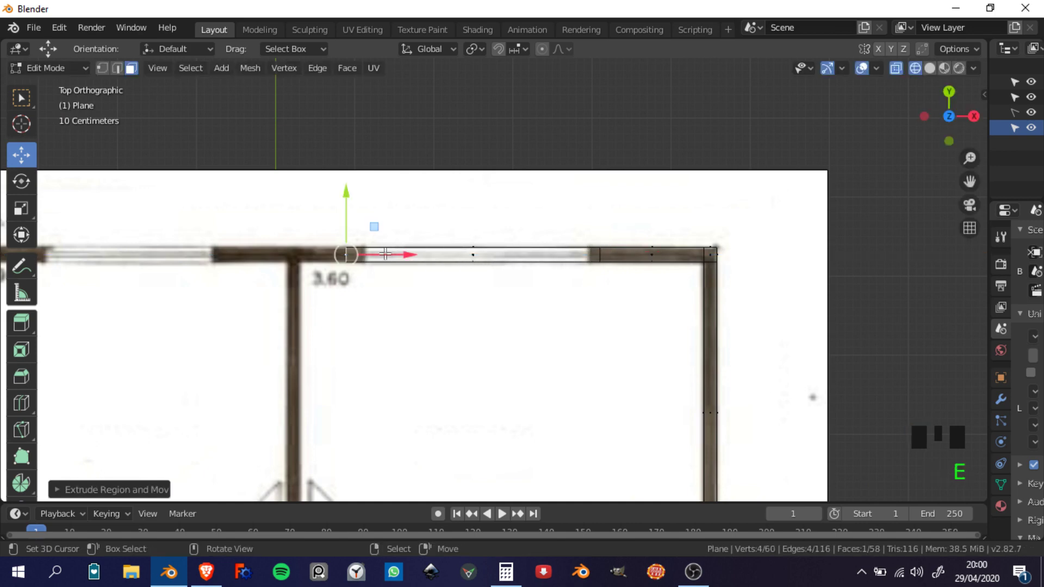
{"action": "key", "text": "e"}
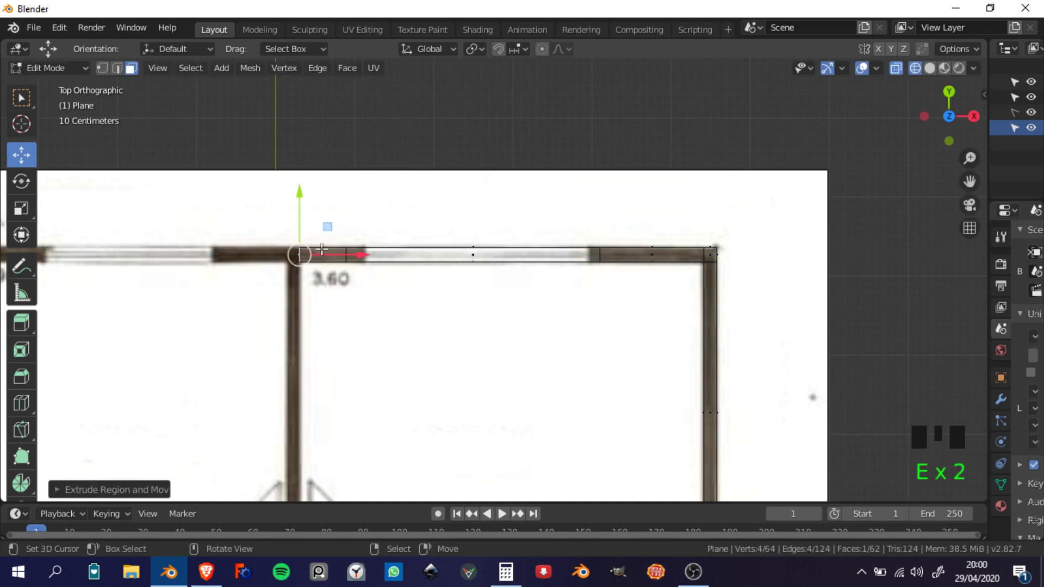
{"action": "key", "text": "e"}
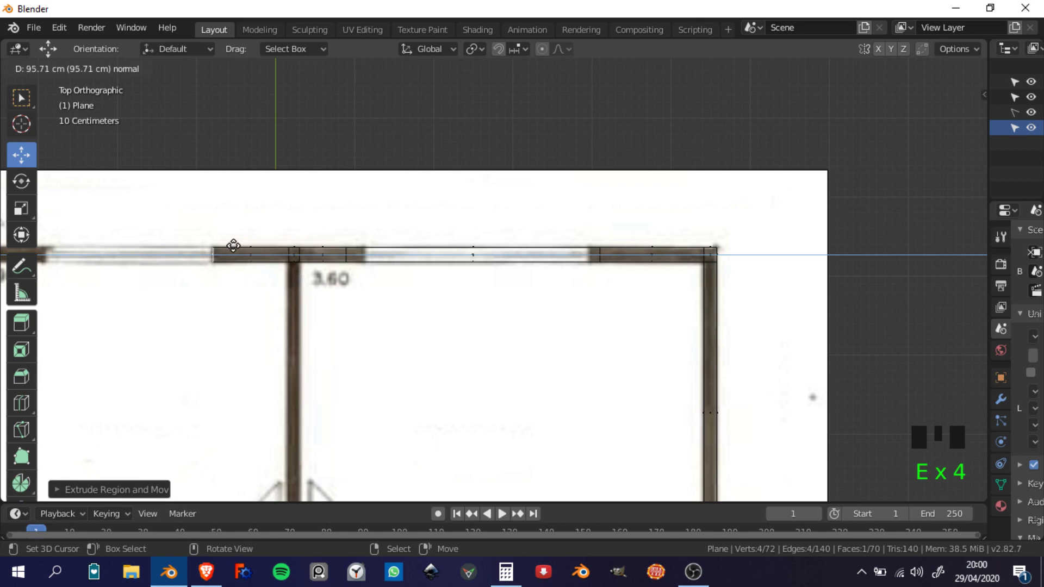
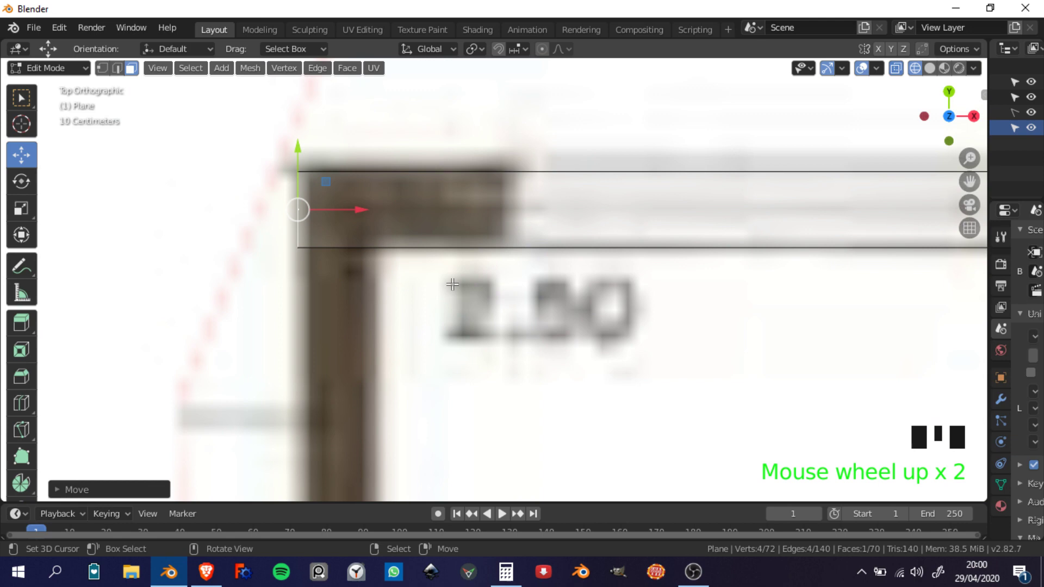
- Knife-cut the wall outline at the junction and carry it on to the top wall's outer corner
{"action": "key", "text": "k"}
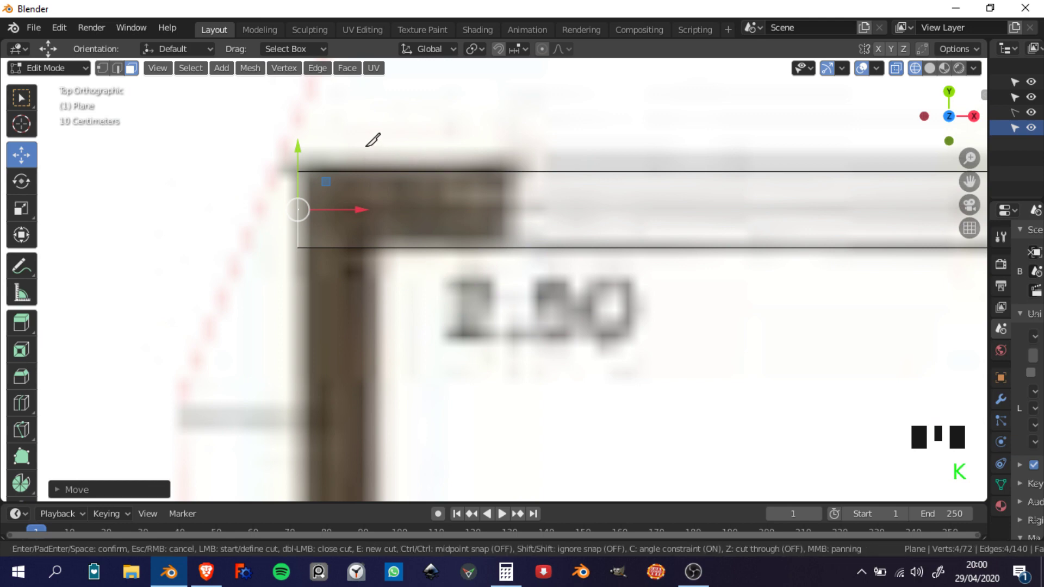
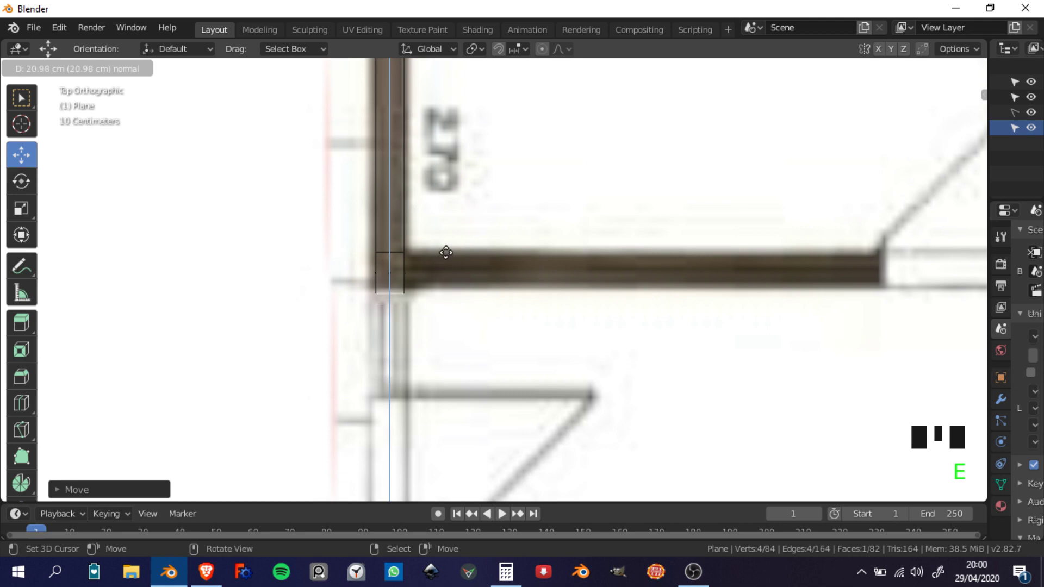
- Extrude the edge down the left-side wall past the first interior junction and raise it along Z
{"action": "key", "text": "e"}
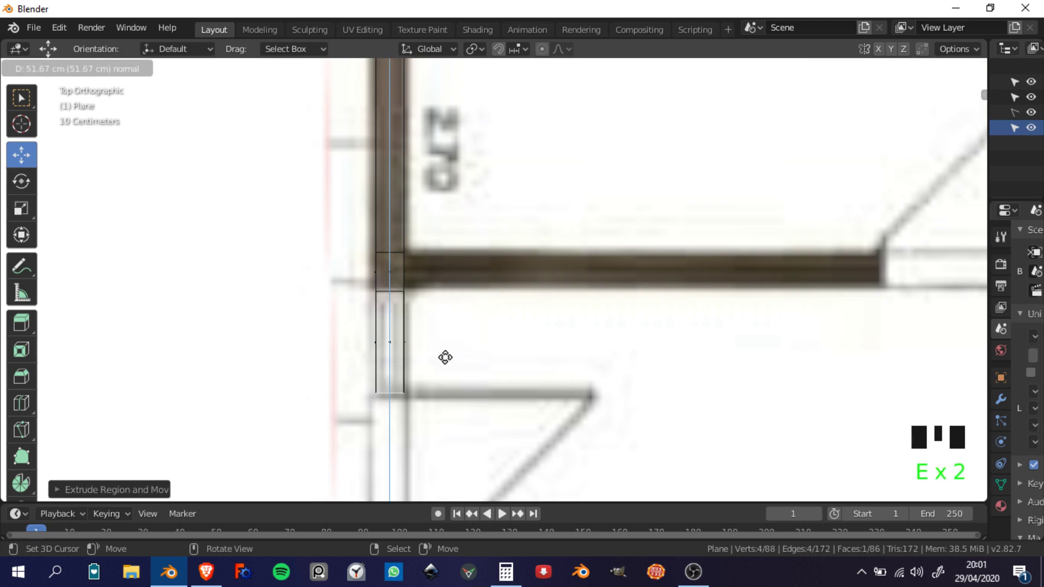
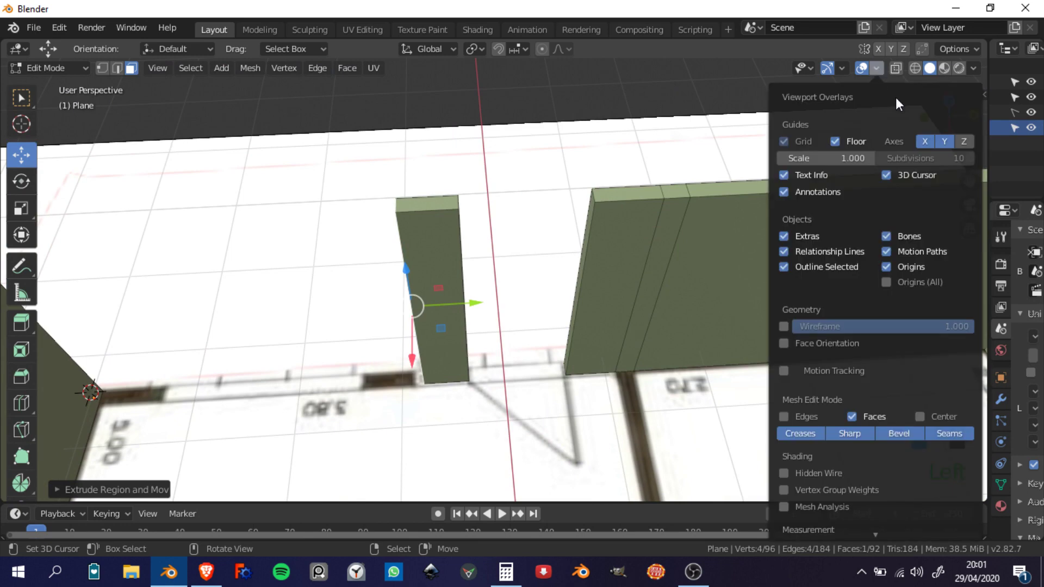
- Dismiss the Viewport Overlays popover and extrude the upright wall piece to full thickness beside the 3.80 mark
{"action": "left_click", "coordinate": [948, 14]}
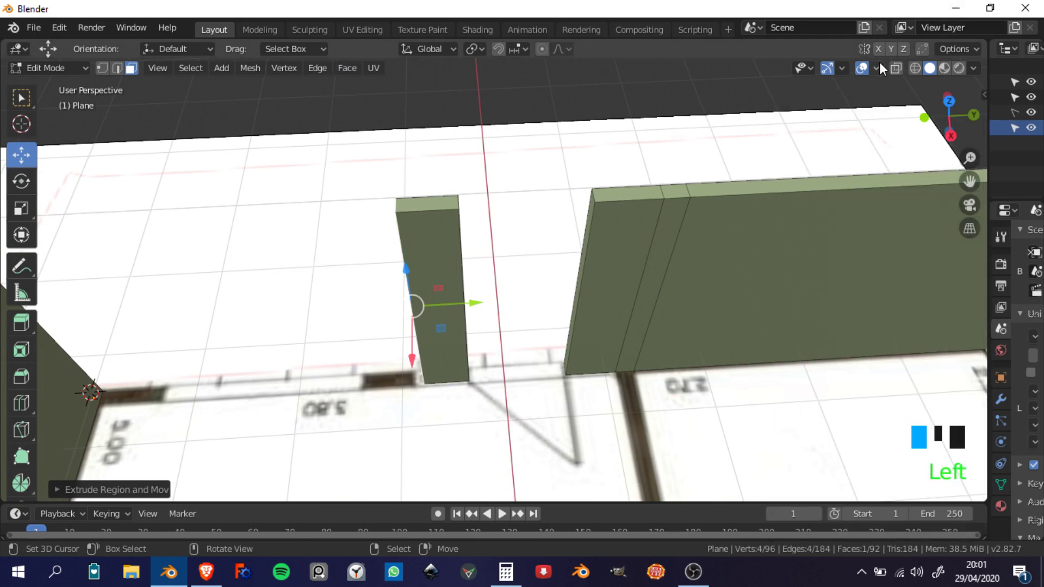
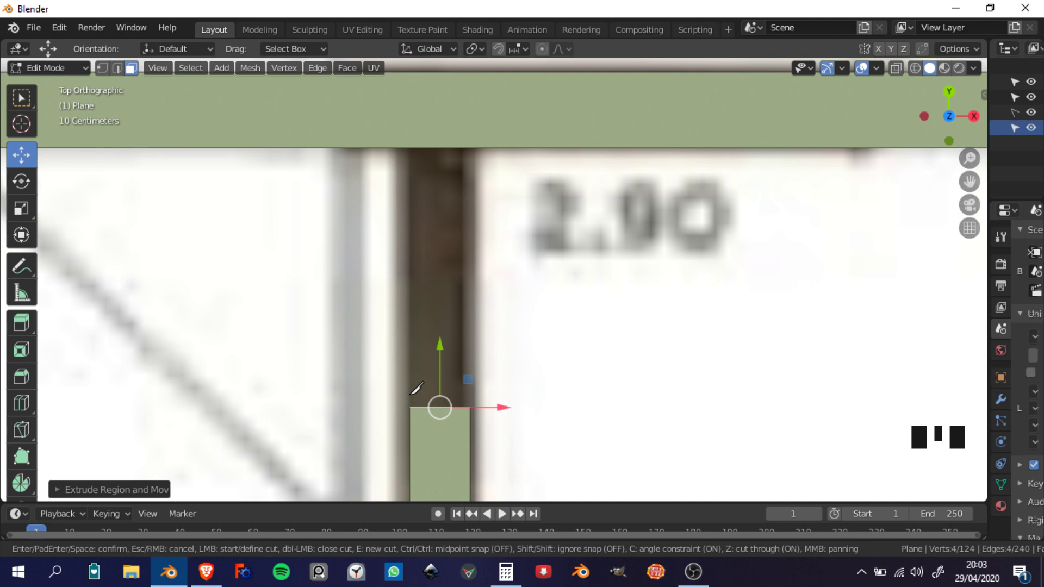
- Knife-cut across the top wall at its junction with the vertical interior wall
{"action": "scroll", "scroll_direction": "down", "scroll_amount": 3}
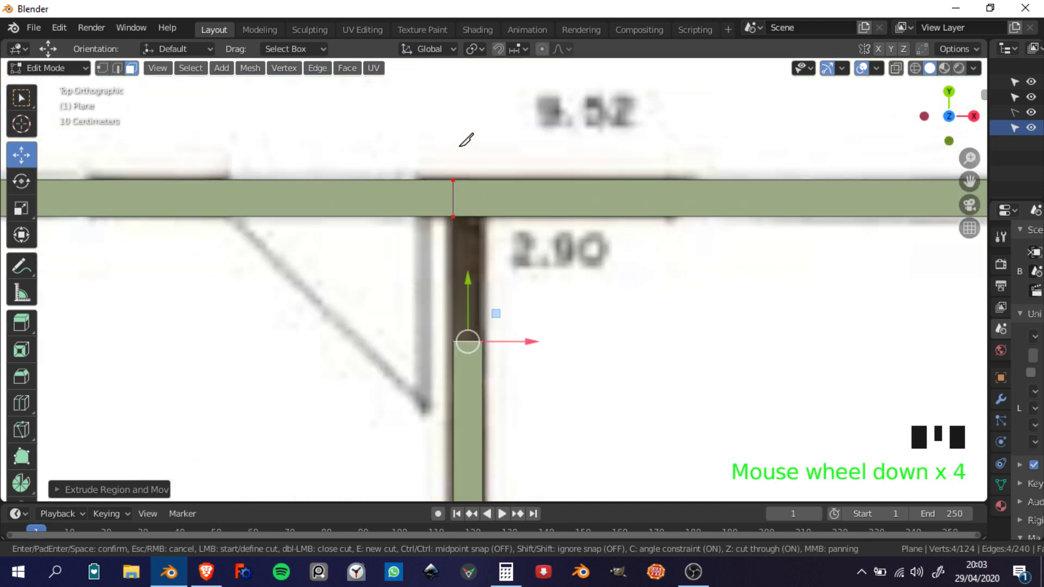
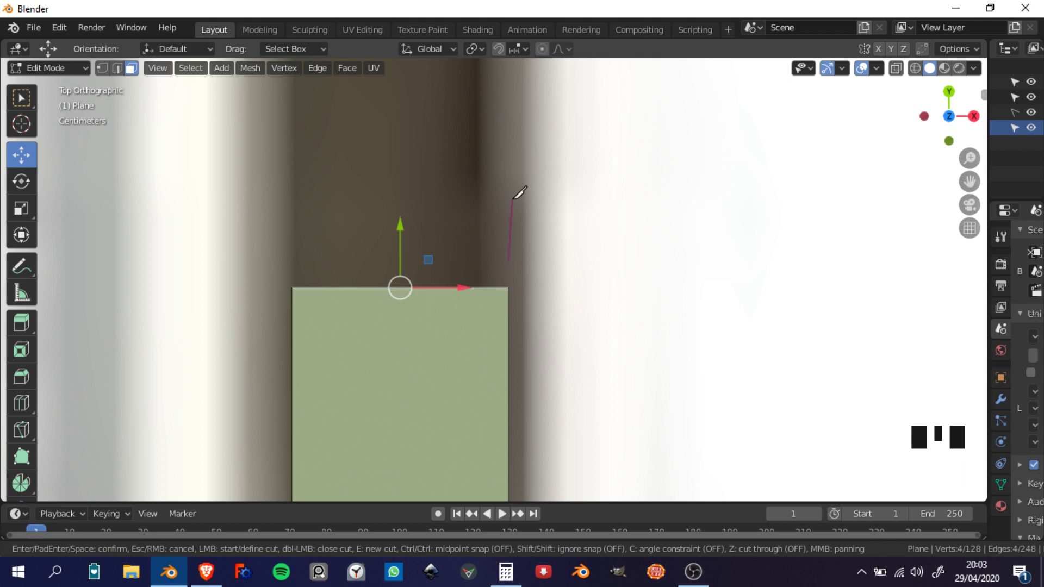
{"action": "key", "text": "k"}
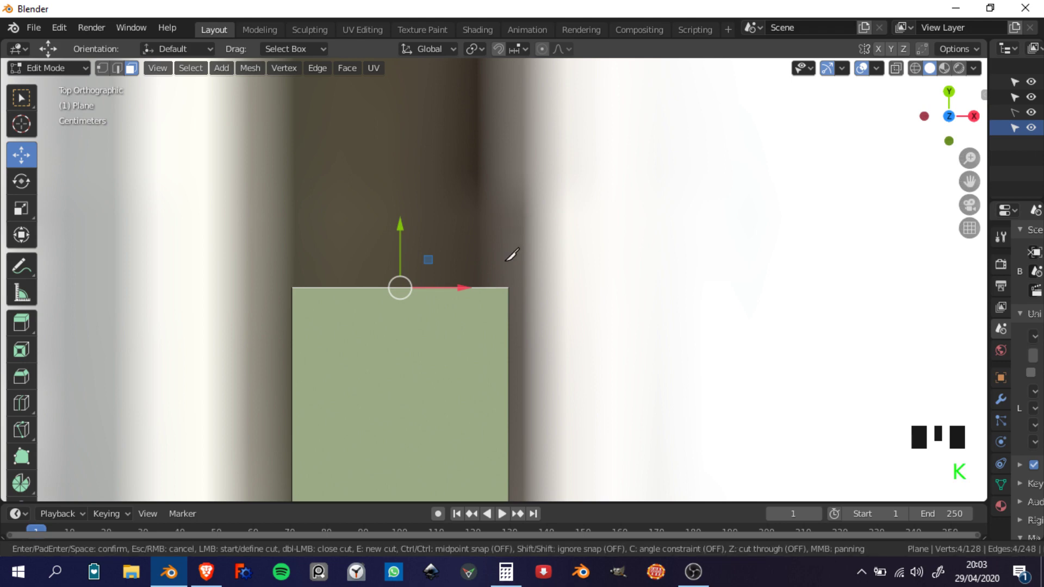
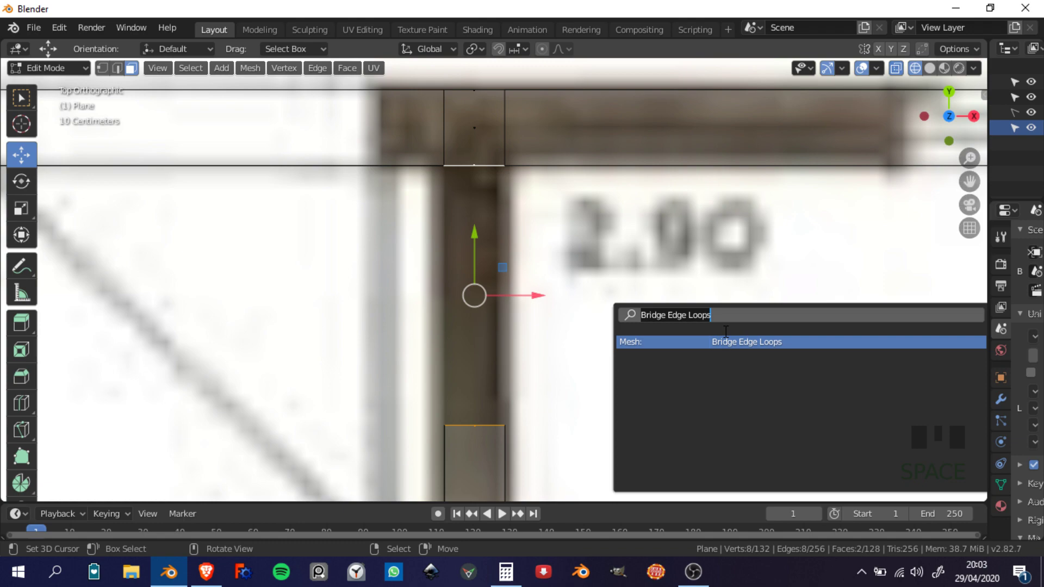
- Join the vertical wall to the top wall across the cut gap into a T-junction
{"action": "scroll", "scroll_direction": "down", "scroll_amount": 3}
{"action": "key", "text": "Tab"}
{"action": "scroll", "scroll_direction": "down", "scroll_amount": 3}
{"action": "middle_click", "coordinate": [433, 392]}
{"action": "key", "text": "z"}
{"action": "scroll", "scroll_direction": "down", "scroll_amount": 3}
{"action": "middle_click", "coordinate": [551, 322]}
{"action": "scroll", "scroll_direction": "up", "scroll_amount": 3}
{"action": "middle_click", "coordinate": [667, 318]}
{"action": "left_click_drag", "start_coordinate": [593, 382], "coordinate": [525, 367]}
{"action": "scroll", "scroll_direction": "up", "scroll_amount": 3}
{"action": "scroll", "scroll_direction": "up", "scroll_amount": 3}
{"action": "middle_click", "coordinate": [419, 211]}
- Orbit around the new T-junction to check the walls meet cleanly
{"action": "scroll", "scroll_direction": "up", "scroll_amount": 3}
{"action": "left_click_drag", "start_coordinate": [475, 359], "coordinate": [447, 290]}
{"action": "scroll", "scroll_direction": "up", "scroll_amount": 3}
{"action": "scroll", "scroll_direction": "down", "scroll_amount": 3}
{"action": "left_click_drag", "start_coordinate": [354, 324], "coordinate": [357, 347]}
{"action": "scroll", "scroll_direction": "down", "scroll_amount": 3}
{"action": "middle_click", "coordinate": [385, 319]}
{"action": "scroll", "scroll_direction": "up", "scroll_amount": 3}
{"action": "middle_click", "coordinate": [327, 303]}
{"action": "scroll", "scroll_direction": "up", "scroll_amount": 3}
{"action": "middle_click", "coordinate": [352, 303]}
{"action": "scroll", "scroll_direction": "up", "scroll_amount": 3}
{"action": "middle_click", "coordinate": [338, 299]}
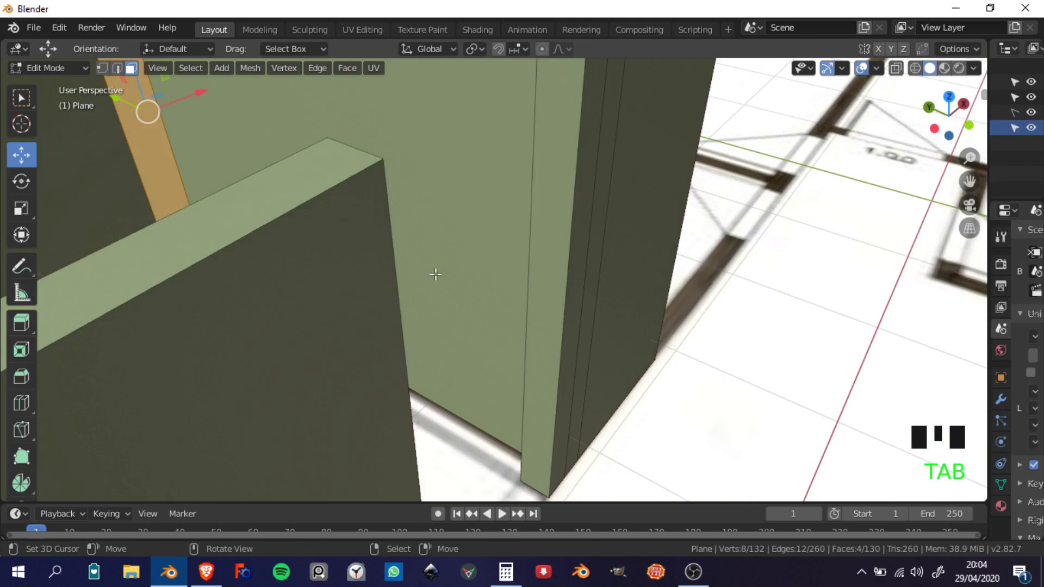
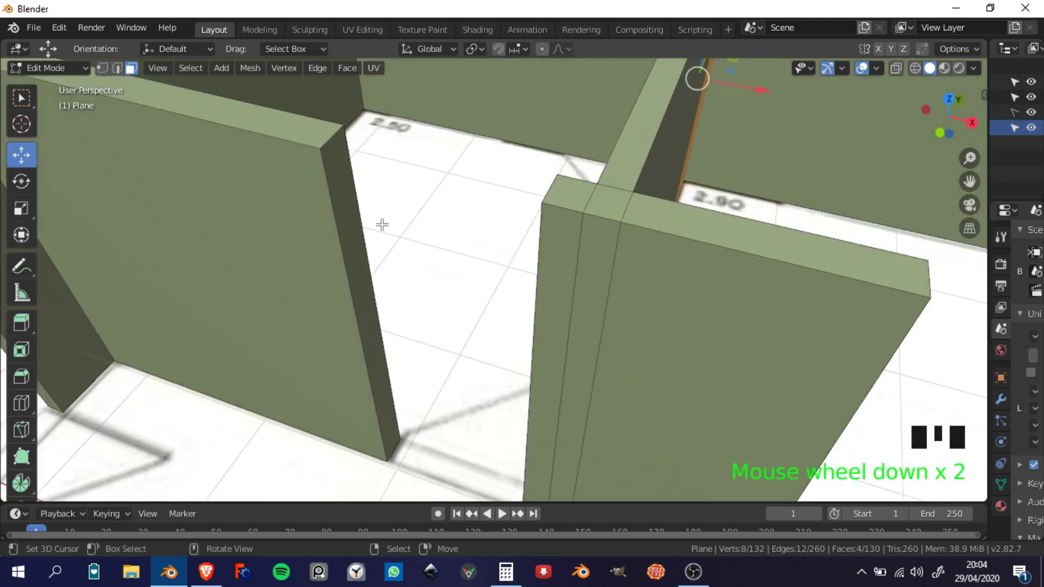
- Deselect the mesh, cut the remaining wall edges and move the top vertices up to 200 cm in Z
{"action": "key", "text": "a"}
{"action": "key", "text": "a"}
{"action": "key", "text": "a"}
{"action": "key", "text": "k"}
{"action": "scroll", "scroll_direction": "up", "scroll_amount": 3}
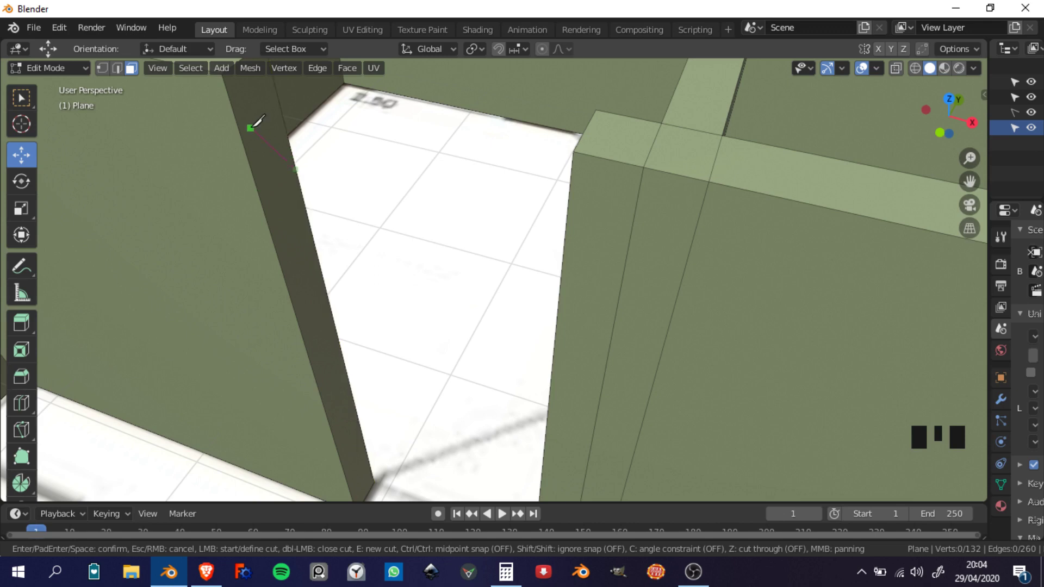
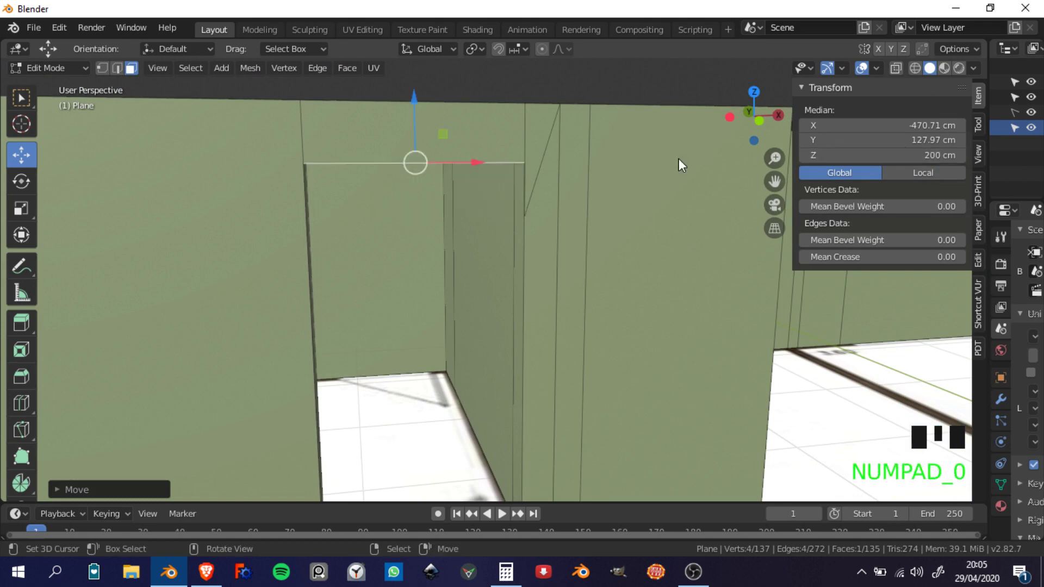
{"action": "scroll", "scroll_direction": "down", "scroll_amount": 3}
{"action": "middle_click", "coordinate": [478, 210]}
{"action": "key", "text": "Tab"}
- Back in Object Mode, orbit around the raised walls and show the sidebar to review them
{"action": "middle_click", "coordinate": [519, 255]}
{"action": "scroll", "scroll_direction": "down", "scroll_amount": 3}
{"action": "middle_click", "coordinate": [504, 274]}
{"action": "scroll", "scroll_direction": "down", "scroll_amount": 3}
{"action": "scroll", "scroll_direction": "up", "scroll_amount": 3}
{"action": "middle_click", "coordinate": [538, 258]}
{"action": "middle_click", "coordinate": [498, 254]}
{"action": "scroll", "scroll_direction": "down", "scroll_amount": 3}
{"action": "middle_click", "coordinate": [531, 268]}
{"action": "scroll", "scroll_direction": "up", "scroll_amount": 3}
{"action": "scroll", "scroll_direction": "down", "scroll_amount": 3}
{"action": "scroll", "scroll_direction": "up", "scroll_amount": 3}
{"action": "scroll", "scroll_direction": "down", "scroll_amount": 3}
{"action": "scroll", "scroll_direction": "up", "scroll_amount": 3}
{"action": "left_click_drag", "start_coordinate": [496, 288], "coordinate": [687, 294]}
{"action": "key", "text": "n"}
{"action": "left_click_drag", "start_coordinate": [508, 278], "coordinate": [510, 277]}
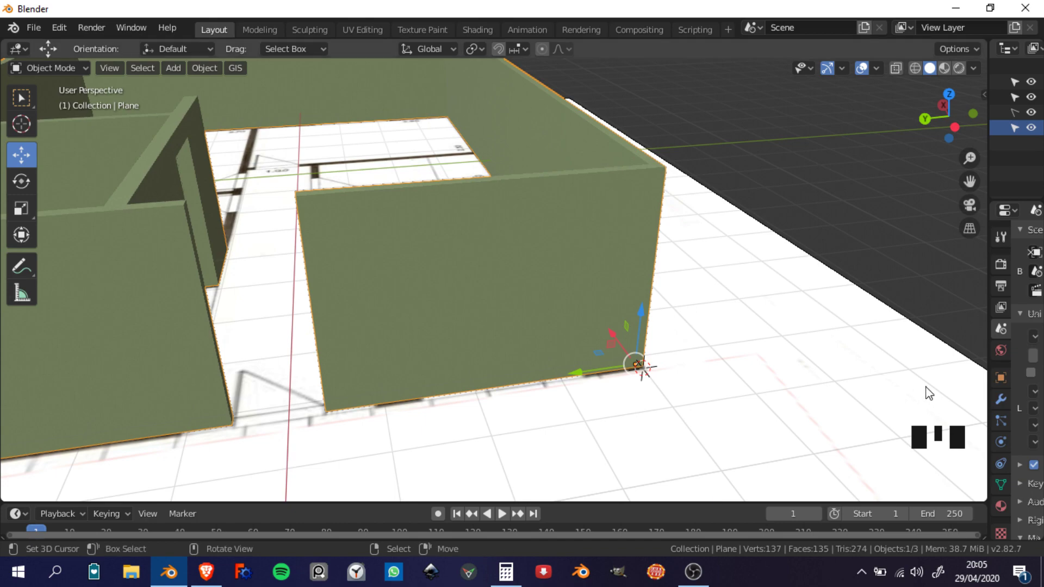
- Switch to top view with see-through shading over the outer wall near the 3.80 mark
{"action": "left_click", "coordinate": [501, 290]}
{"action": "middle_click", "coordinate": [583, 320]}
{"action": "scroll", "scroll_direction": "down", "scroll_amount": 3}
{"action": "key", "text": "KP_7"}
{"action": "scroll", "scroll_direction": "up", "scroll_amount": 3}
{"action": "middle_click", "coordinate": [301, 358]}
{"action": "key", "text": "z"}
{"action": "scroll", "scroll_direction": "up", "scroll_amount": 3}
{"action": "middle_click", "coordinate": [438, 320]}
{"action": "scroll", "scroll_direction": "up", "scroll_amount": 3}
{"action": "middle_click", "coordinate": [459, 329]}
- Add a new cube across the outer wall where the window opening will go
{"action": "key", "text": "shift+a"}
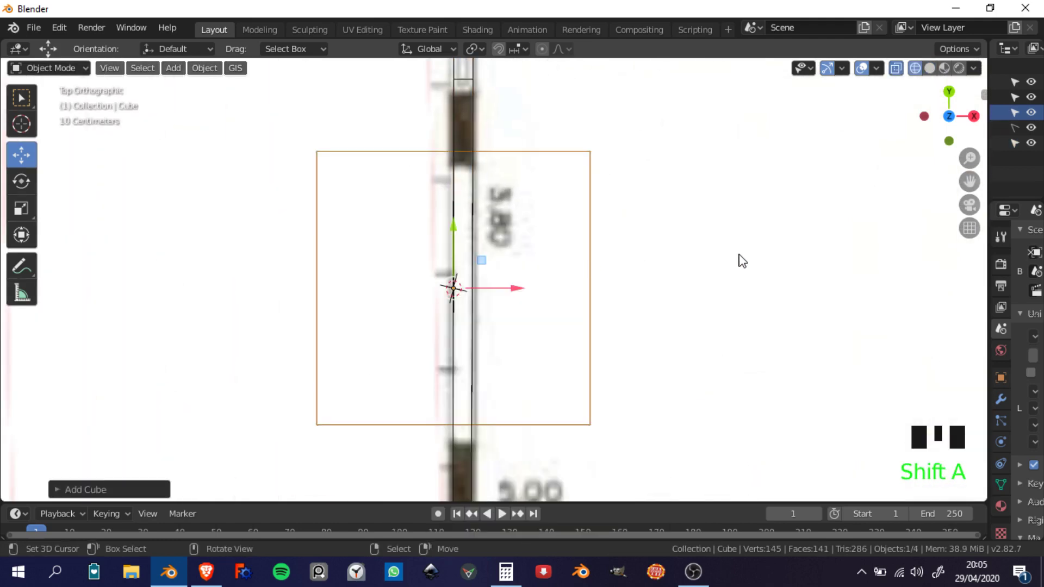
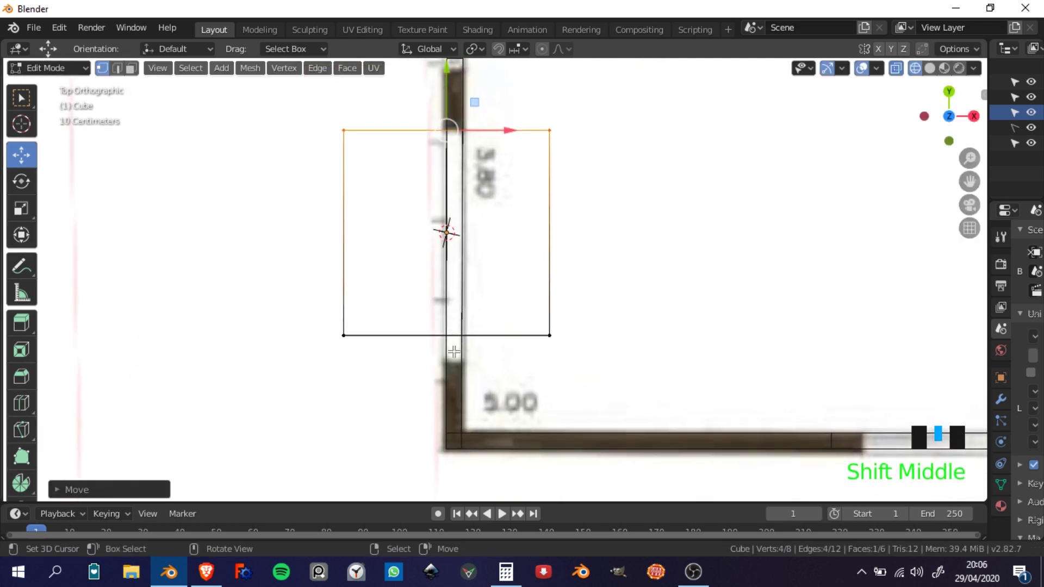
{"action": "key", "text": "a"}
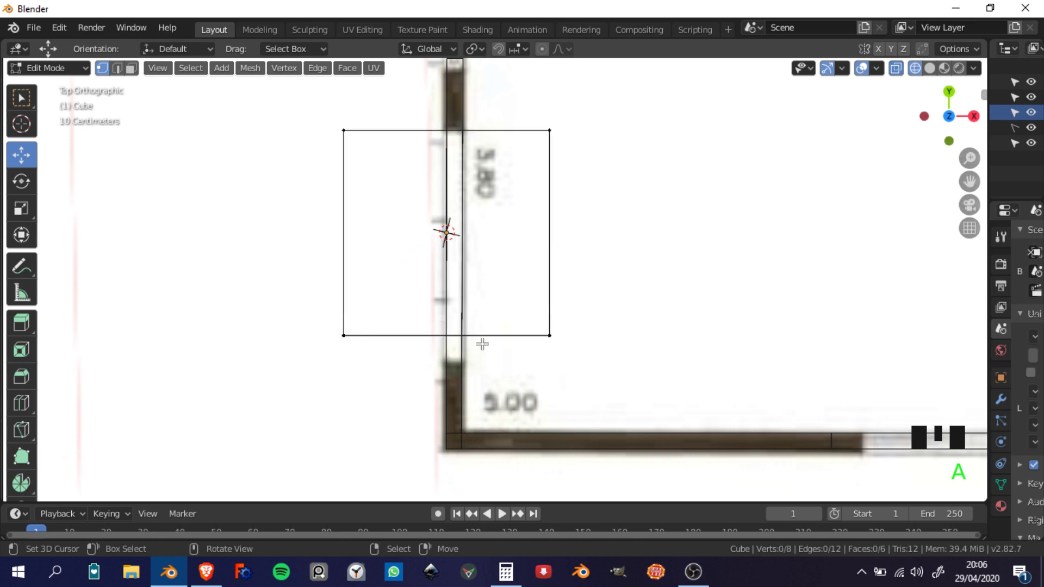
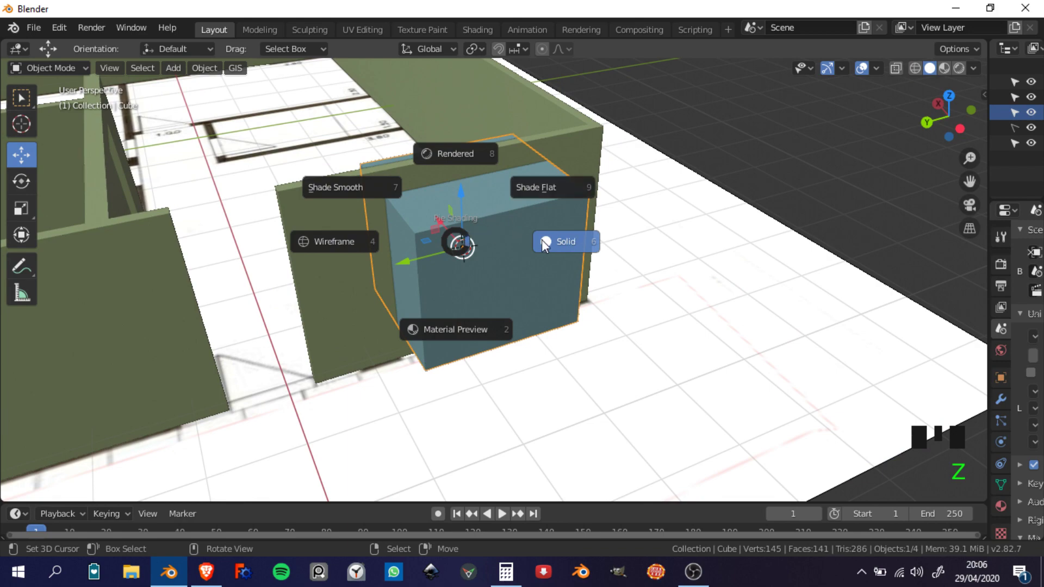
- Scale the cube to the window size so it passes through the outer wall
{"action": "middle_click", "coordinate": [458, 301]}
{"action": "scroll", "scroll_direction": "up", "scroll_amount": 3}
{"action": "middle_click", "coordinate": [438, 292]}
{"action": "scroll", "scroll_direction": "down", "scroll_amount": 3}
{"action": "scroll", "scroll_direction": "up", "scroll_amount": 3}
{"action": "middle_click", "coordinate": [435, 303]}
{"action": "scroll", "scroll_direction": "up", "scroll_amount": 3}
{"action": "left_click_drag", "start_coordinate": [403, 317], "coordinate": [682, 235]}
{"action": "key", "text": "s"}
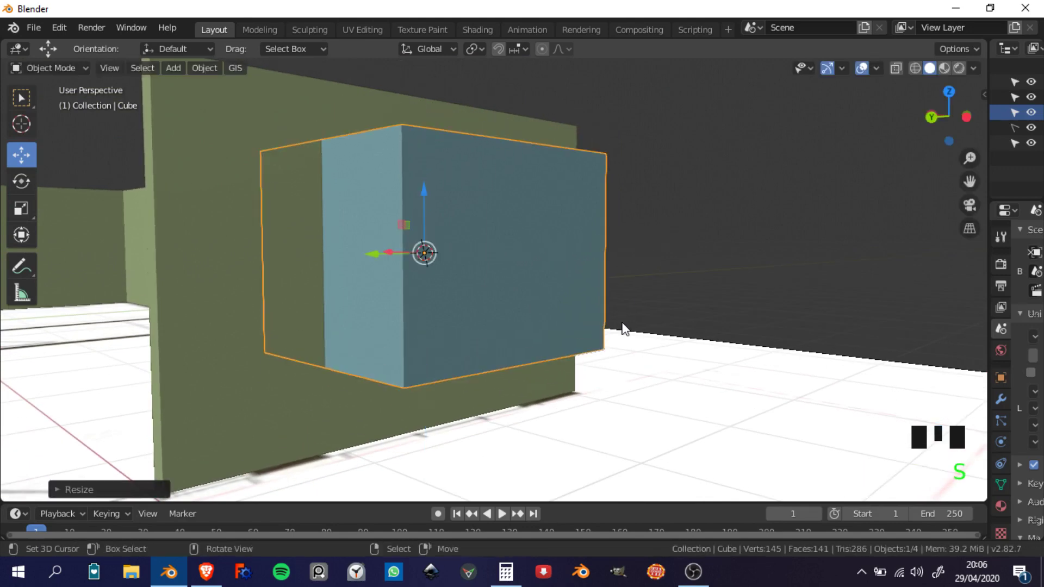
{"action": "left_click_drag", "start_coordinate": [631, 358], "coordinate": [458, 361]}
{"action": "scroll", "scroll_direction": "up", "scroll_amount": 3}
{"action": "left_click_drag", "start_coordinate": [472, 359], "coordinate": [557, 346]}
- Check the box placement in the sidebar, location about −777, −234, 107 cm
{"action": "scroll", "scroll_direction": "down", "scroll_amount": 3}
{"action": "middle_click", "coordinate": [557, 347]}
{"action": "scroll", "scroll_direction": "up", "scroll_amount": 3}
{"action": "scroll", "scroll_direction": "down", "scroll_amount": 3}
{"action": "middle_click", "coordinate": [598, 362]}
{"action": "key", "text": "n"}
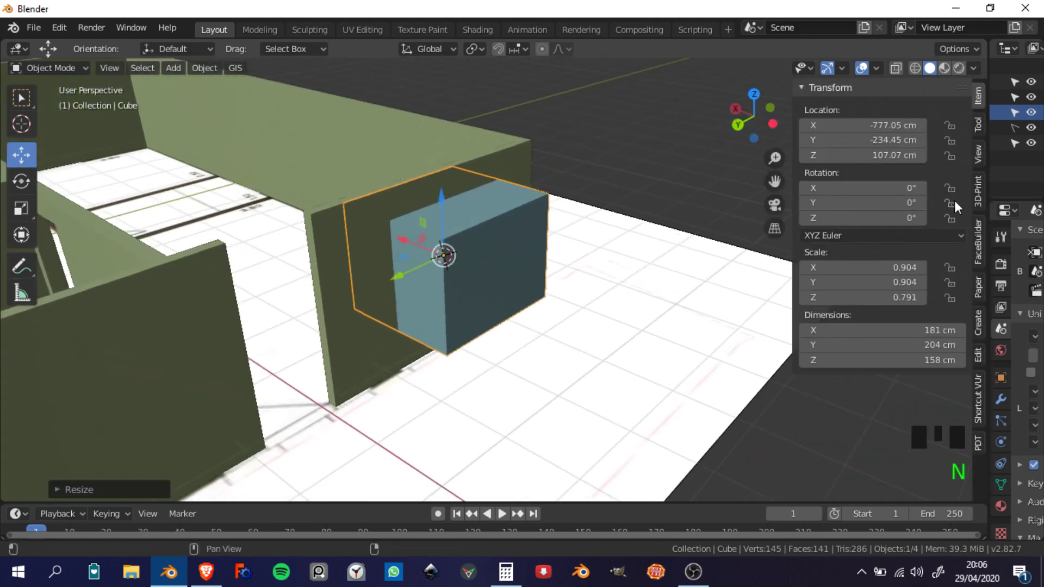
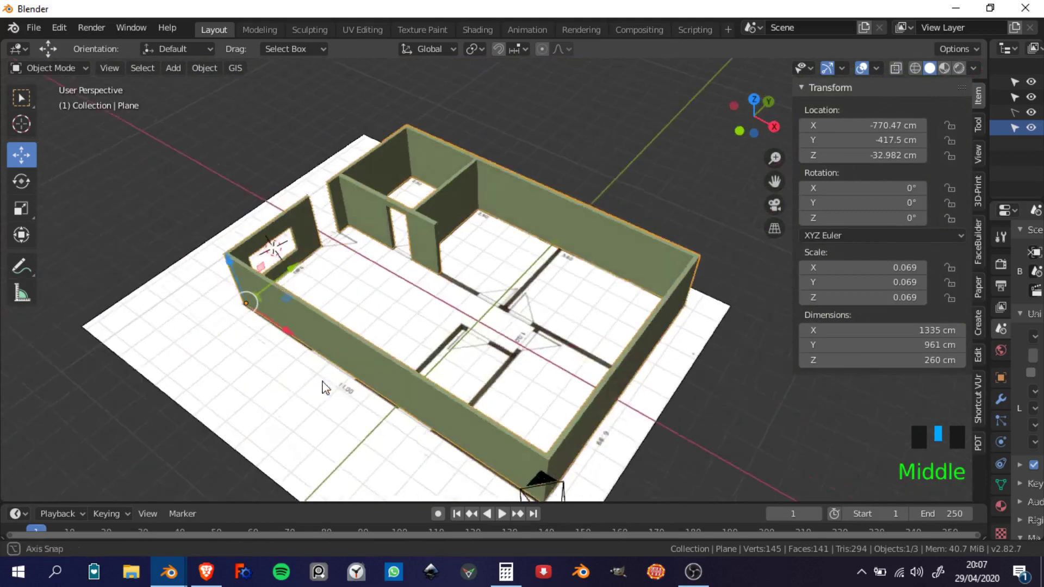
- Orbit around the outer wall to inspect the cut window opening
{"action": "scroll", "scroll_direction": "up", "scroll_amount": 3}
{"action": "middle_click", "coordinate": [396, 387]}
{"action": "scroll", "scroll_direction": "down", "scroll_amount": 3}
{"action": "left_click_drag", "start_coordinate": [417, 358], "coordinate": [503, 379]}
{"action": "scroll", "scroll_direction": "down", "scroll_amount": 3}
{"action": "middle_click", "coordinate": [532, 353]}
{"action": "scroll", "scroll_direction": "up", "scroll_amount": 3}
{"action": "left_click_drag", "start_coordinate": [520, 367], "coordinate": [522, 388]}
{"action": "scroll", "scroll_direction": "down", "scroll_amount": 3}
{"action": "scroll", "scroll_direction": "up", "scroll_amount": 3}
{"action": "middle_click", "coordinate": [528, 375]}
{"action": "middle_click", "coordinate": [556, 394]}
- Bring up the Snap menu for the 3D cursor with Shift+S
{"action": "key", "text": "shift+s"}
{"action": "middle_click", "coordinate": [620, 325]}
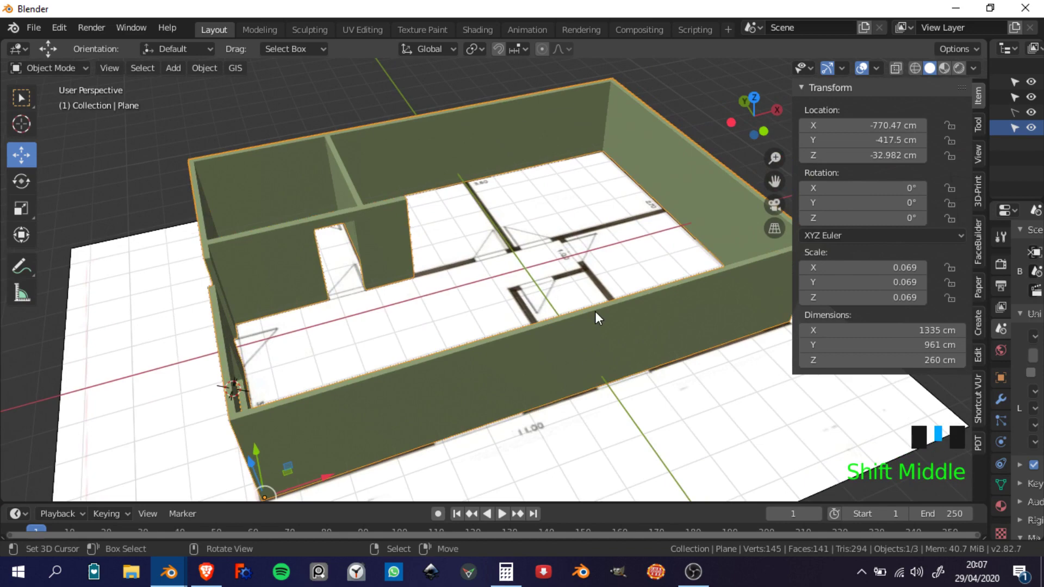
{"action": "key", "text": "n"}
{"action": "scroll", "scroll_direction": "up", "scroll_amount": 3}
{"action": "middle_click", "coordinate": [562, 305]}
{"action": "scroll", "scroll_direction": "up", "scroll_amount": 3}
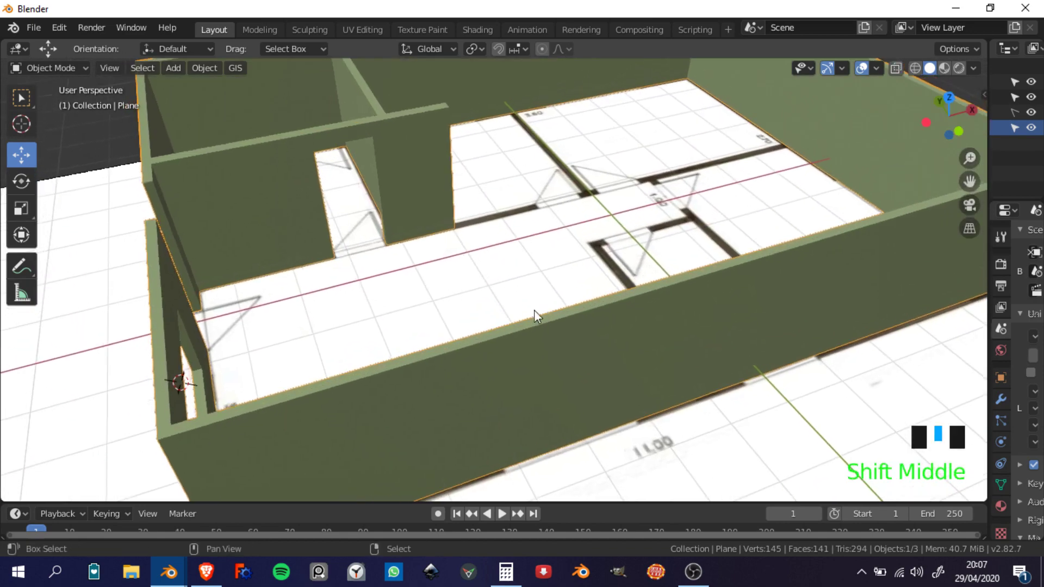
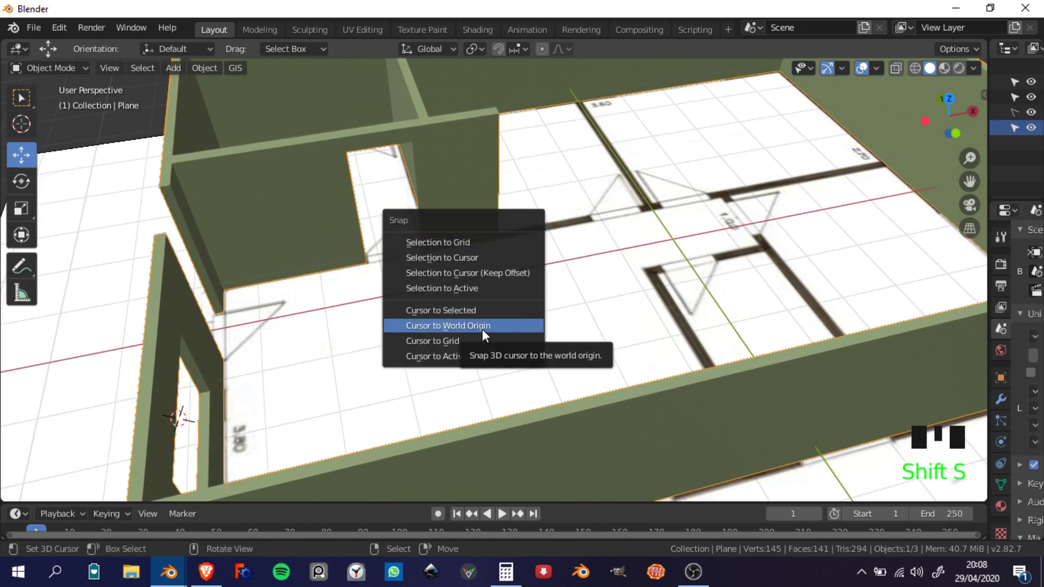
- Reset the 3D cursor to the world origin and add a new plane, viewed from the top
{"action": "middle_click", "coordinate": [629, 298]}
{"action": "key", "text": "shift+a"}
{"action": "scroll", "scroll_direction": "down", "scroll_amount": 3}
{"action": "middle_click", "coordinate": [609, 302]}
{"action": "left_click", "coordinate": [648, 299]}
{"action": "scroll", "scroll_direction": "up", "scroll_amount": 3}
{"action": "scroll", "scroll_direction": "down", "scroll_amount": 3}
{"action": "scroll", "scroll_direction": "up", "scroll_amount": 3}
{"action": "middle_click", "coordinate": [544, 318]}
{"action": "scroll", "scroll_direction": "down", "scroll_amount": 3}
{"action": "key", "text": "KP_7"}
{"action": "scroll", "scroll_direction": "up", "scroll_amount": 3}
{"action": "middle_click", "coordinate": [482, 300]}
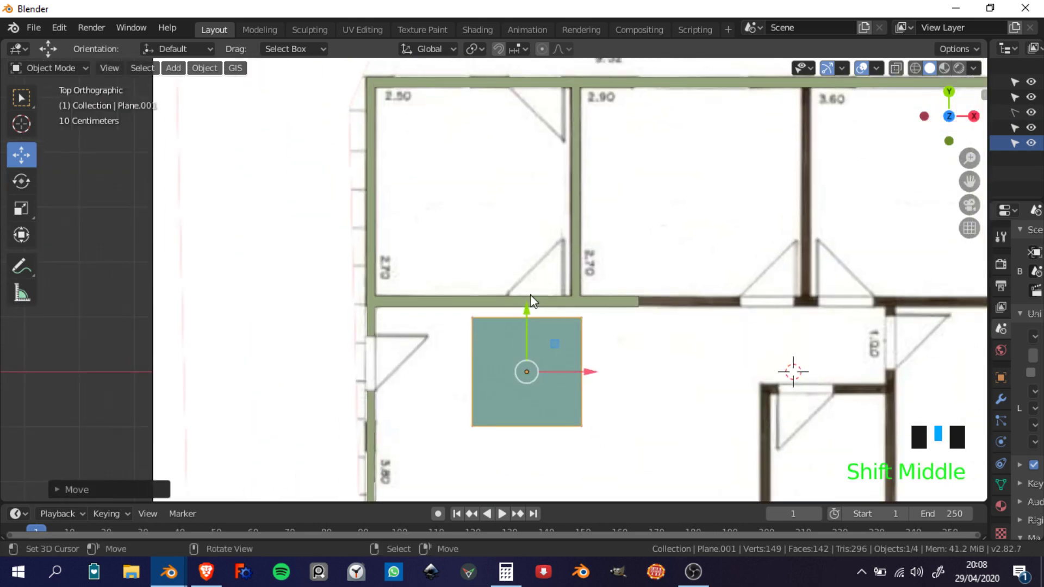
- Move and scale the floor plane to fill the top-left room of the plan
{"action": "left_click_drag", "start_coordinate": [533, 300], "coordinate": [572, 209]}
{"action": "key", "text": "s"}
{"action": "left_click_drag", "start_coordinate": [535, 173], "coordinate": [417, 128]}
{"action": "middle_click", "coordinate": [417, 128]}
{"action": "scroll", "scroll_direction": "up", "scroll_amount": 3}
{"action": "left_click_drag", "start_coordinate": [476, 51], "coordinate": [473, 205]}
{"action": "scroll", "scroll_direction": "down", "scroll_amount": 3}
{"action": "middle_click", "coordinate": [472, 200]}
{"action": "key", "text": "s"}
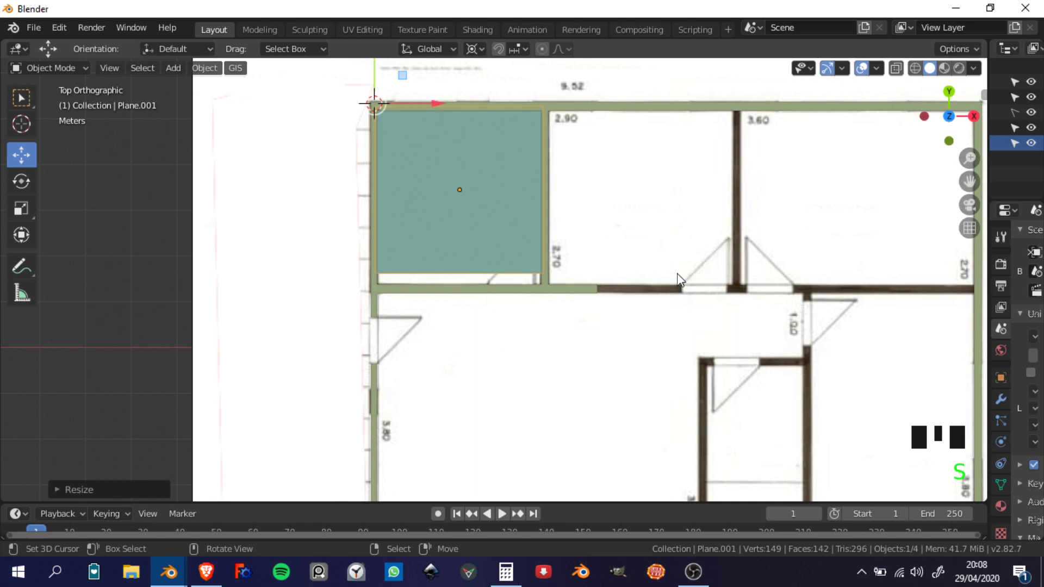
{"action": "key", "text": "s"}
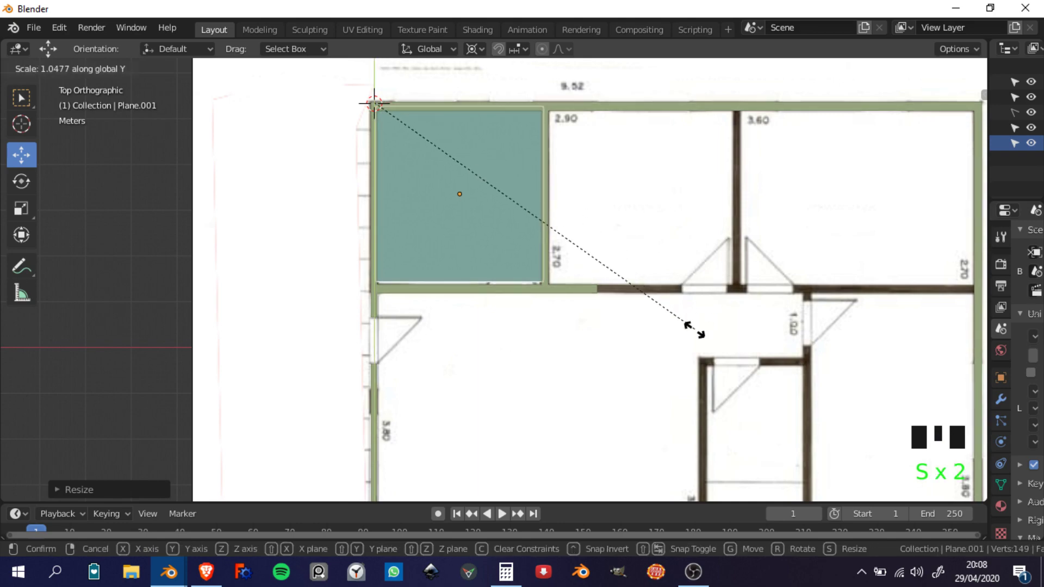
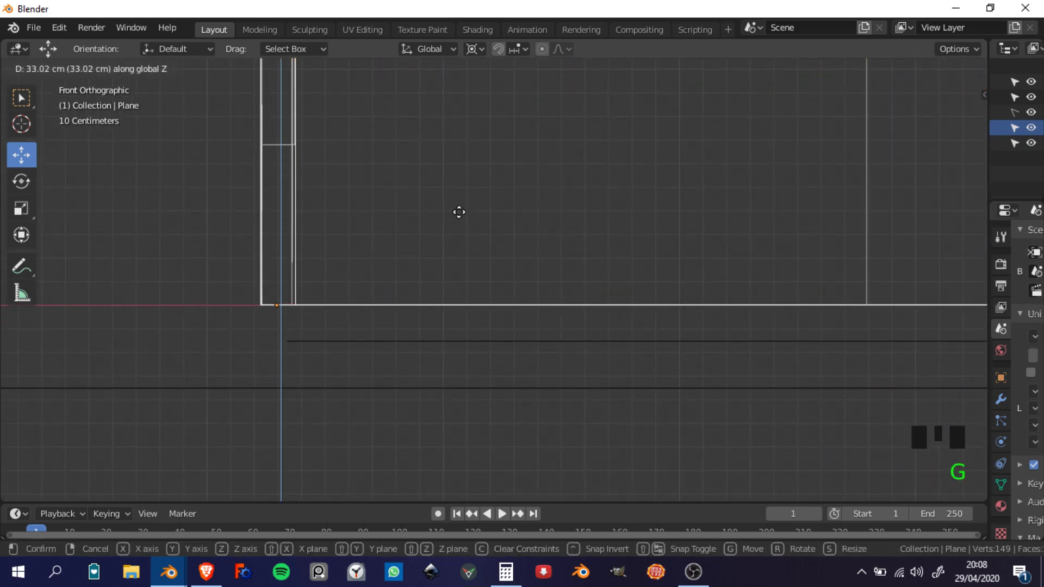
{"action": "right_click", "coordinate": [404, 345]}
{"action": "key", "text": "g"}
{"action": "scroll", "scroll_direction": "down", "scroll_amount": 3}
{"action": "middle_click", "coordinate": [495, 301]}
{"action": "scroll", "scroll_direction": "up", "scroll_amount": 3}
{"action": "middle_click", "coordinate": [517, 390]}
{"action": "key", "text": "z"}
{"action": "left_click_drag", "start_coordinate": [451, 353], "coordinate": [477, 401]}
{"action": "scroll", "scroll_direction": "down", "scroll_amount": 3}
{"action": "middle_click", "coordinate": [507, 378]}
{"action": "scroll", "scroll_direction": "up", "scroll_amount": 3}
{"action": "key", "text": "a"}
{"action": "scroll", "scroll_direction": "down", "scroll_amount": 3}
{"action": "left_click_drag", "start_coordinate": [548, 329], "coordinate": [470, 310]}
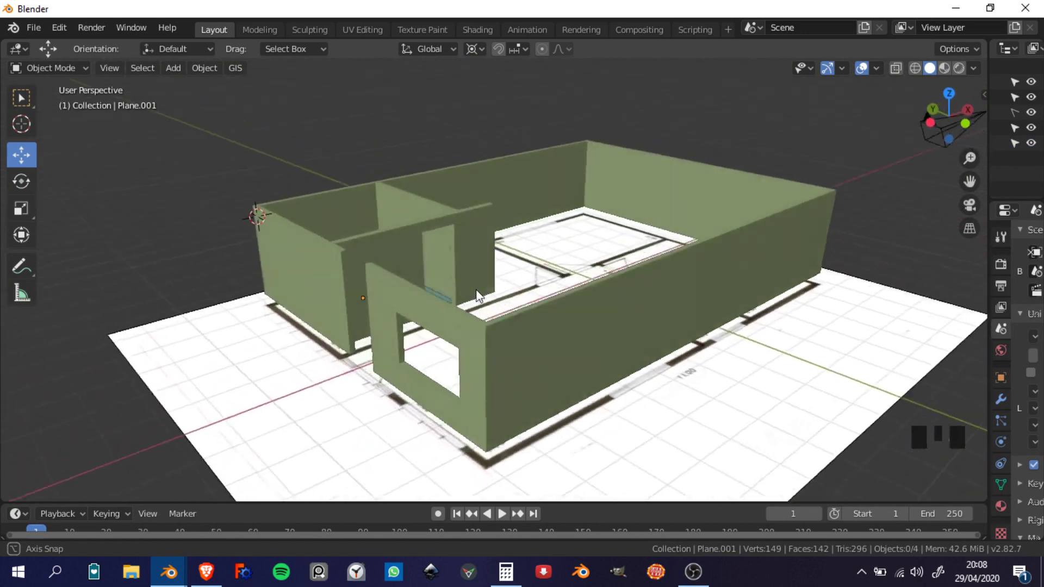